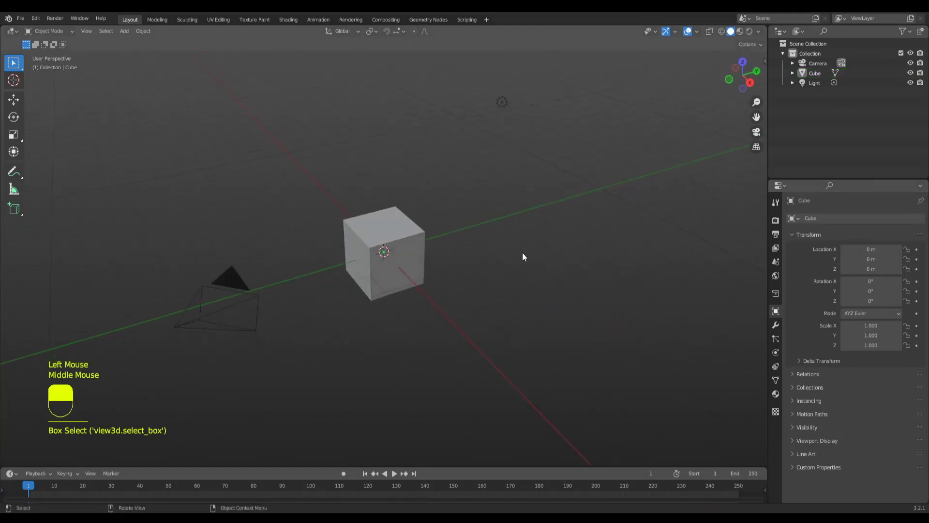
Start a fresh General scene and look around the default cube, camera and light.
{"action": "key", "text": "ctrl+n"}
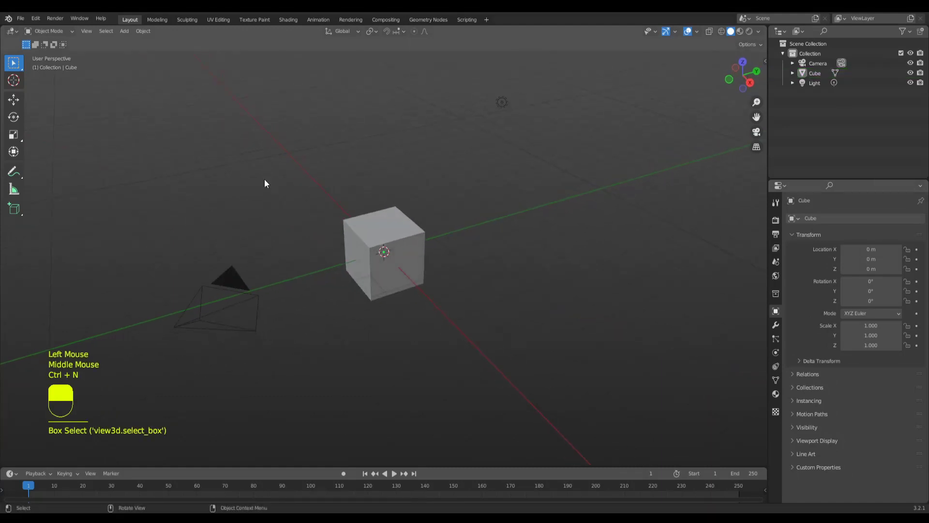
{"action": "left_click", "coordinate": [225, 137]}
{"action": "left_click_drag", "start_coordinate": [138, 40], "coordinate": [485, 289]}
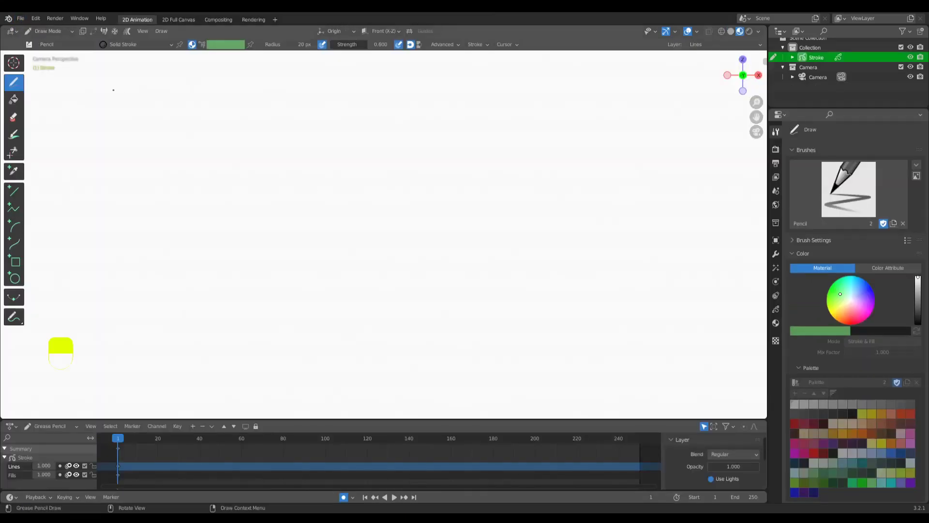
{"action": "left_click_drag", "start_coordinate": [26, 36], "coordinate": [123, 34]}
{"action": "scroll", "scroll_direction": "down", "scroll_amount": 3}
{"action": "left_click_drag", "start_coordinate": [338, 253], "coordinate": [379, 264]}
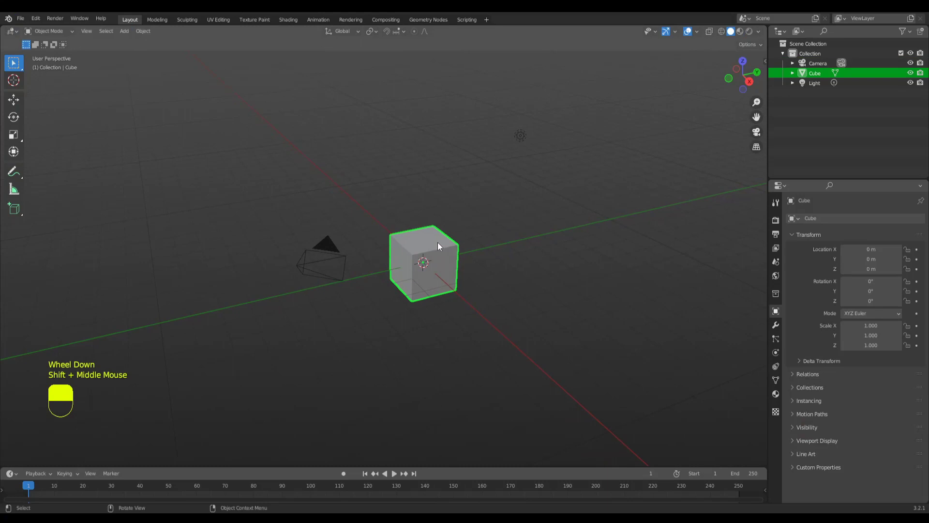
Select all three default objects and delete them, leaving the scene empty.
{"action": "key", "text": "a"}
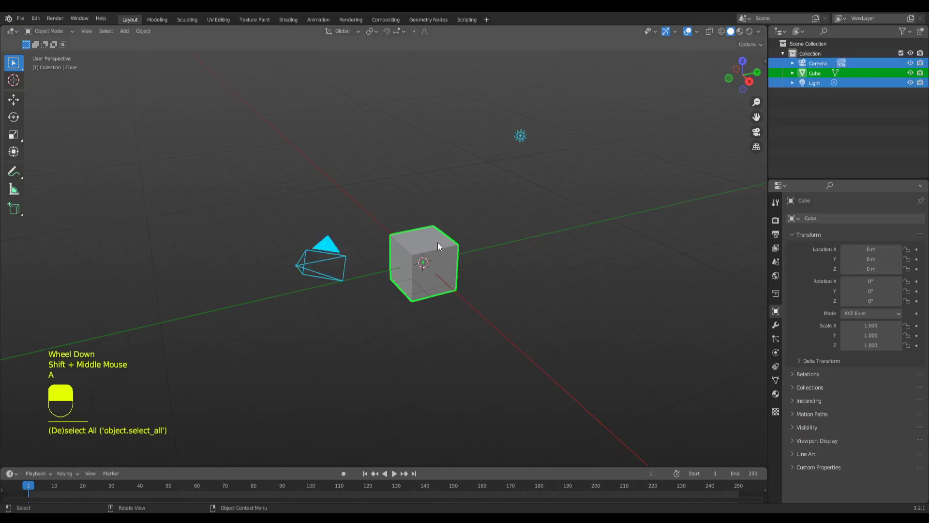
{"action": "key", "text": "Delete"}
Add an icosphere to the empty scene at the origin.
{"action": "left_click_drag", "start_coordinate": [480, 297], "coordinate": [412, 295]}
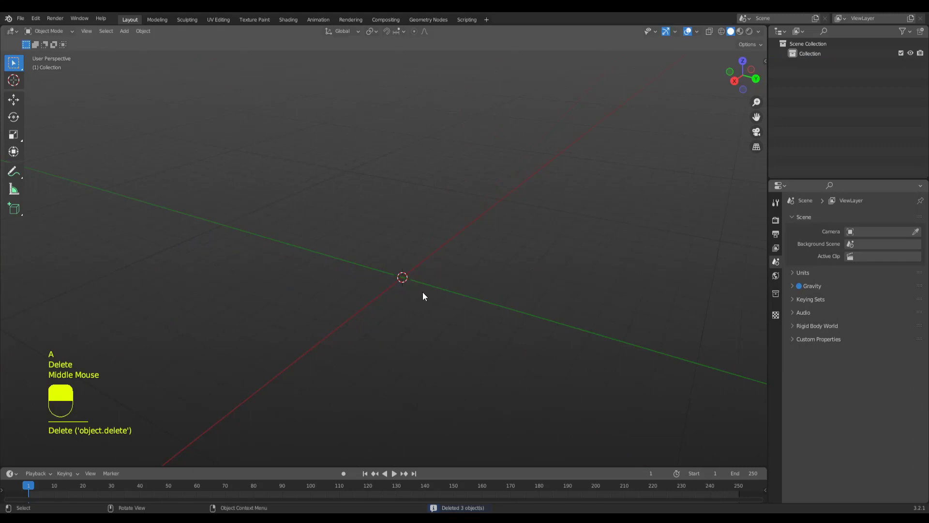
{"action": "middle_click", "coordinate": [440, 281]}
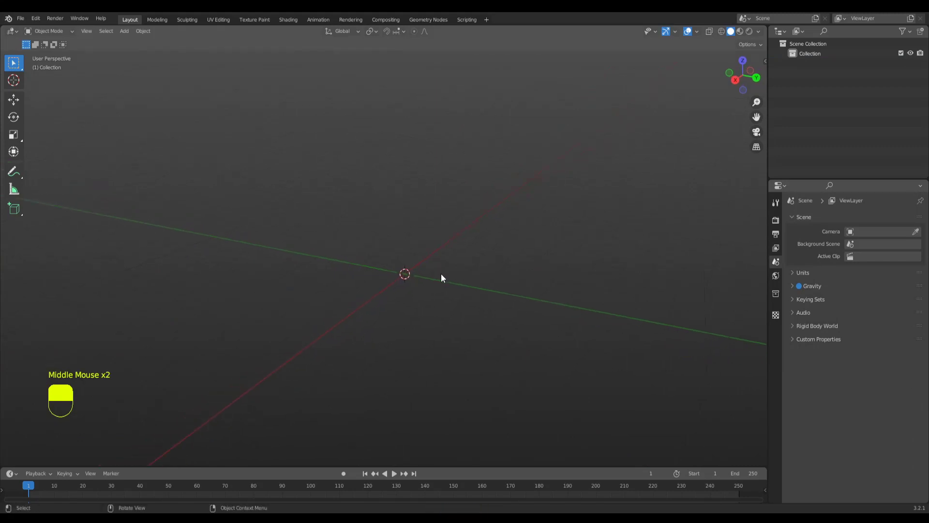
{"action": "scroll", "scroll_direction": "up", "scroll_amount": 3}
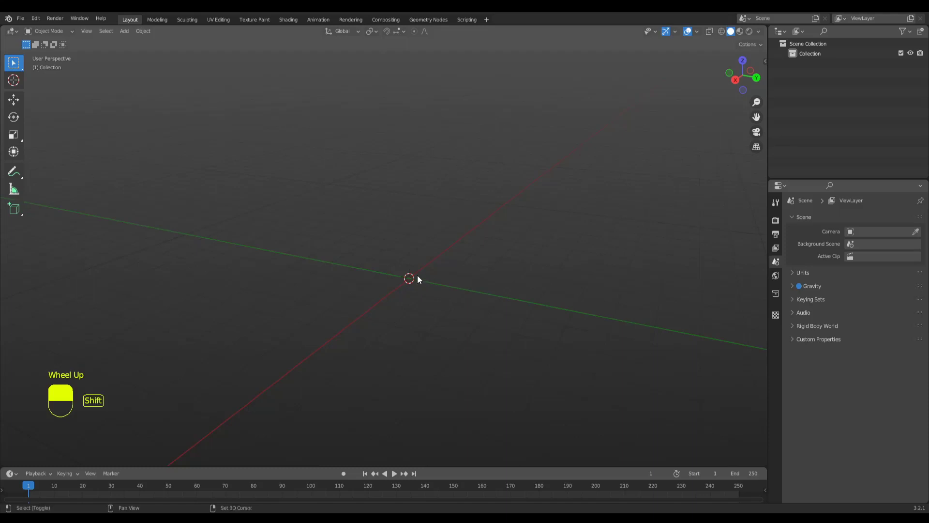
{"action": "key", "text": "shift+a"}
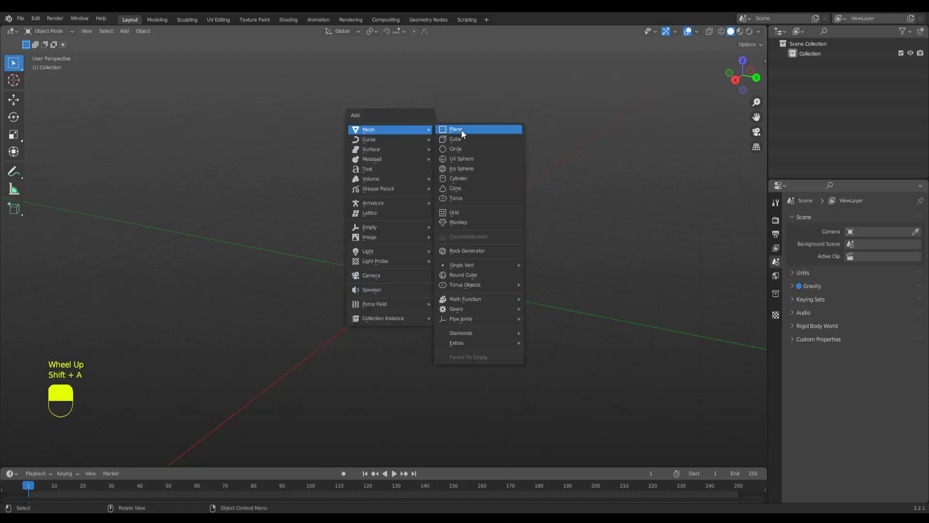
Raise the icosphere about 1.38 m along Z above the origin.
{"action": "key", "text": "g"}
{"action": "left_click_drag", "start_coordinate": [425, 289], "coordinate": [419, 317]}
{"action": "left_click_drag", "start_coordinate": [420, 317], "coordinate": [811, 89]}
{"action": "left_click", "coordinate": [811, 88]}
{"action": "left_click_drag", "start_coordinate": [811, 88], "coordinate": [403, 251]}
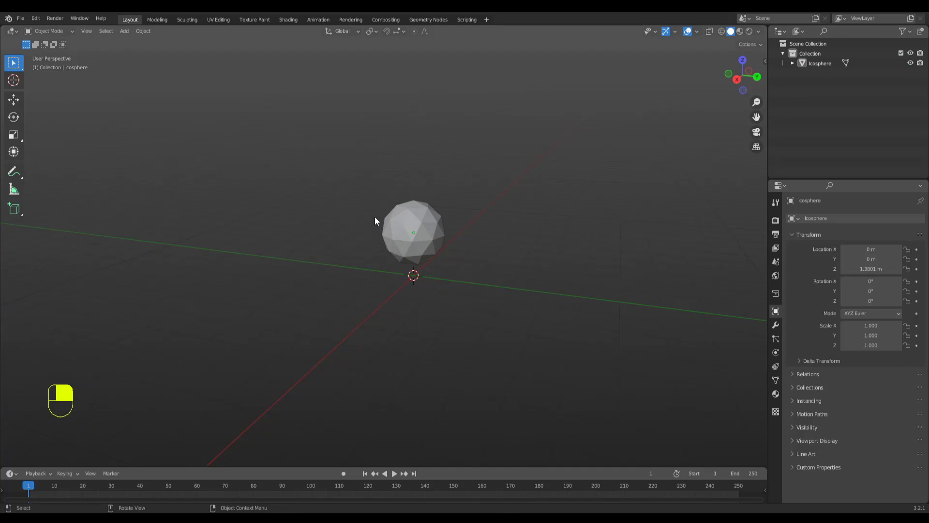
Add a cube at the origin around the icosphere.
{"action": "key", "text": "shift+a"}
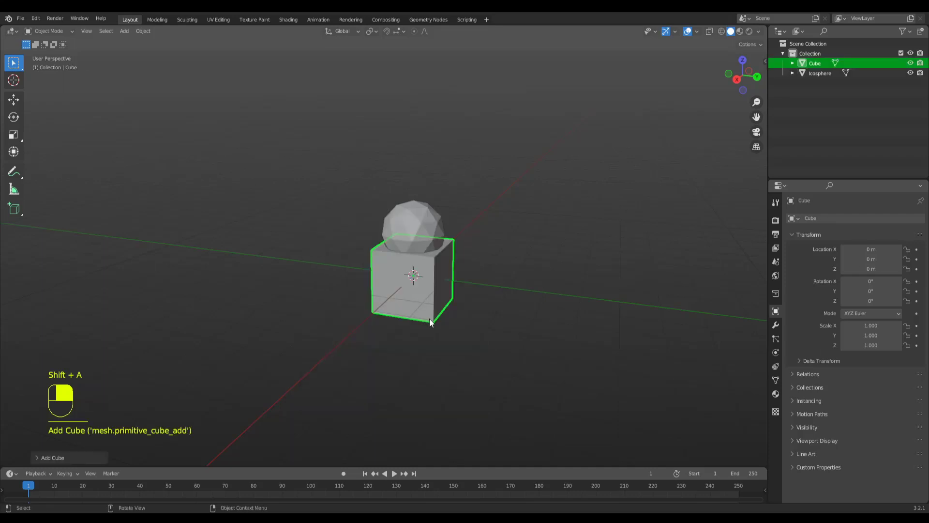
{"action": "left_click", "coordinate": [482, 344]}
{"action": "left_click", "coordinate": [431, 307]}
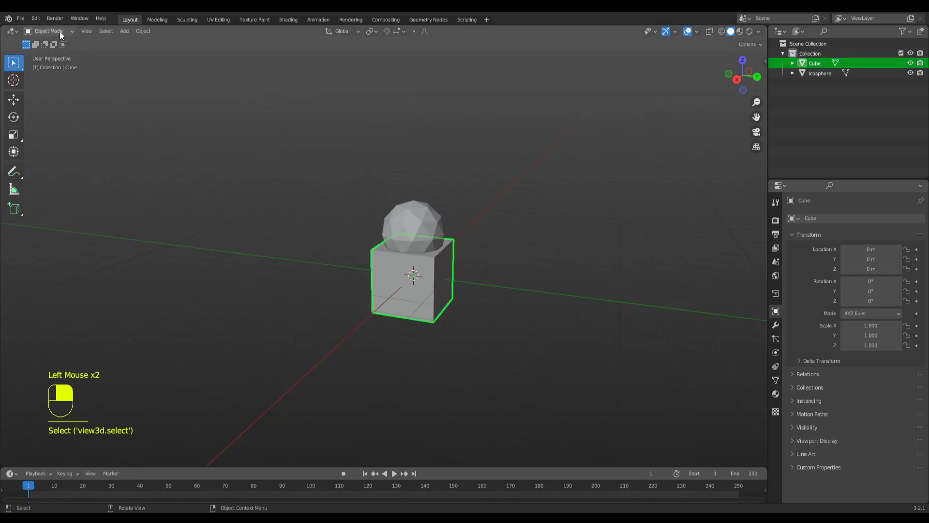
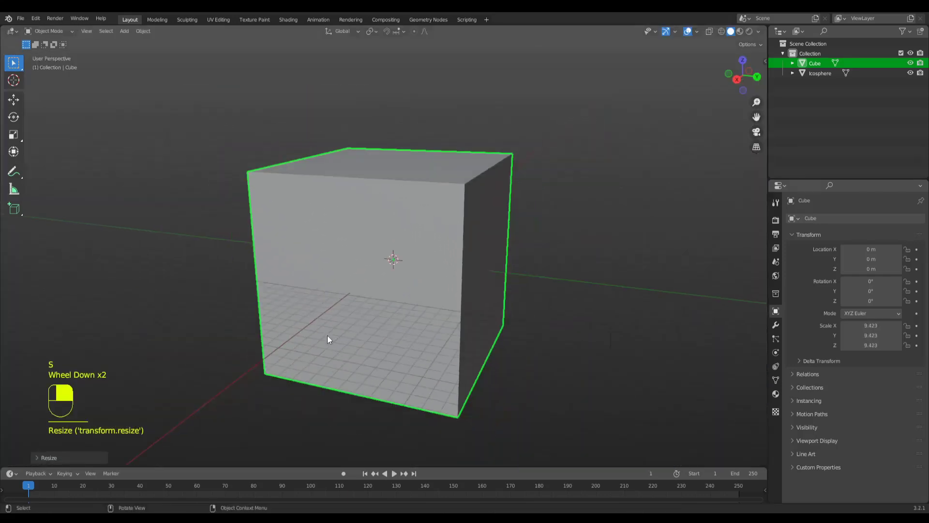
{"action": "scroll", "scroll_direction": "down", "scroll_amount": 3}
Scale the cube to about 16 so it fully encloses the icosphere, and select it in the Outliner.
{"action": "key", "text": "s"}
{"action": "left_click", "coordinate": [339, 313]}
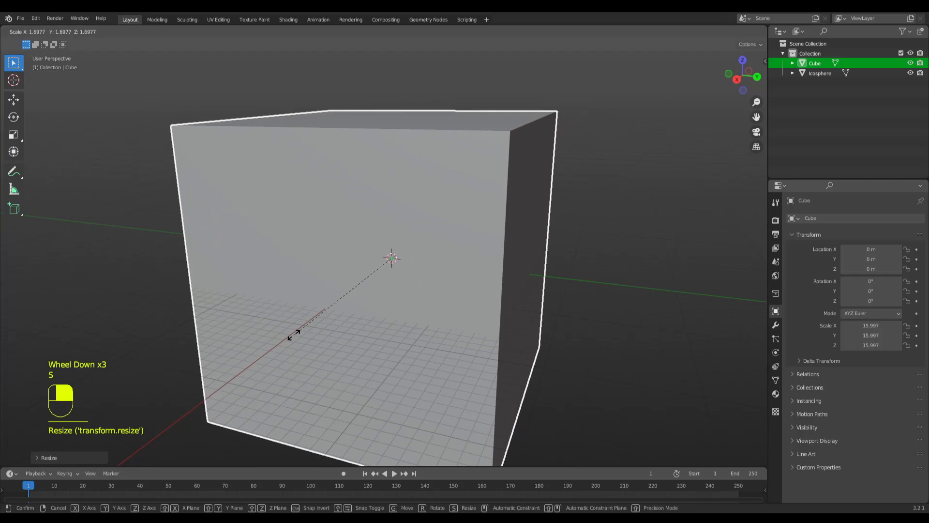
{"action": "scroll", "scroll_direction": "down", "scroll_amount": 3}
{"action": "left_click", "coordinate": [603, 284]}
{"action": "left_click", "coordinate": [489, 307]}
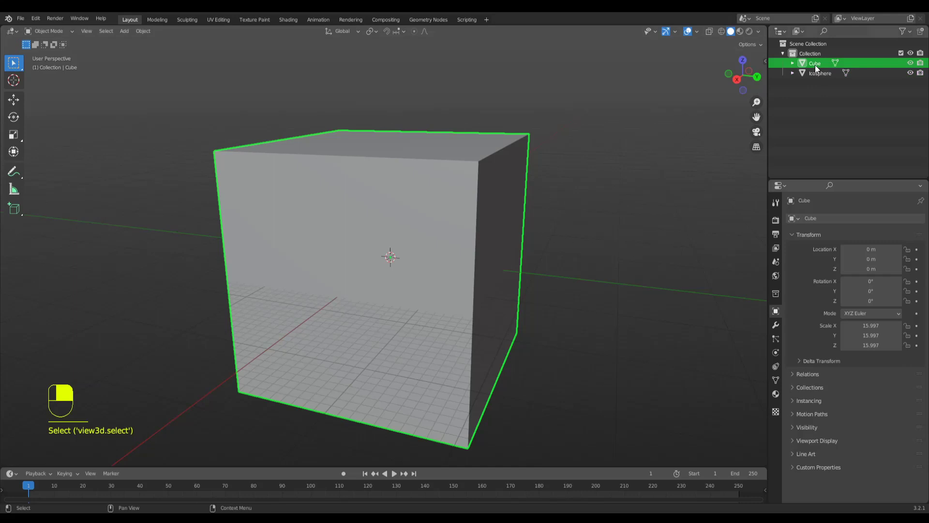
{"action": "left_click", "coordinate": [811, 89]}
Create a new collection in the Outliner and name it Studio.
{"action": "right_click", "coordinate": [812, 90]}
{"action": "left_click", "coordinate": [812, 89]}
{"action": "key", "text": "F2"}
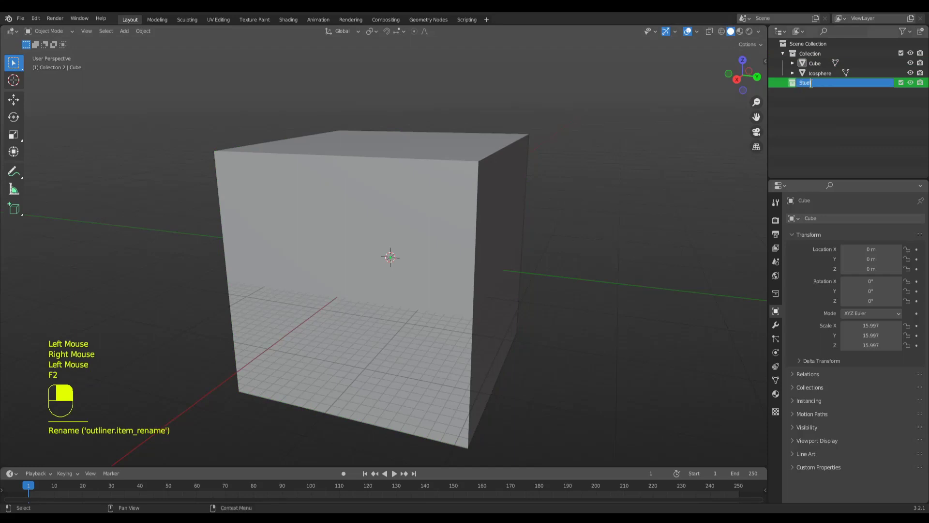
{"action": "left_click", "coordinate": [818, 72]}
{"action": "left_click", "coordinate": [818, 71]}
Move the big cube into the Studio collection and select it.
{"action": "left_click_drag", "start_coordinate": [813, 71], "coordinate": [812, 90]}
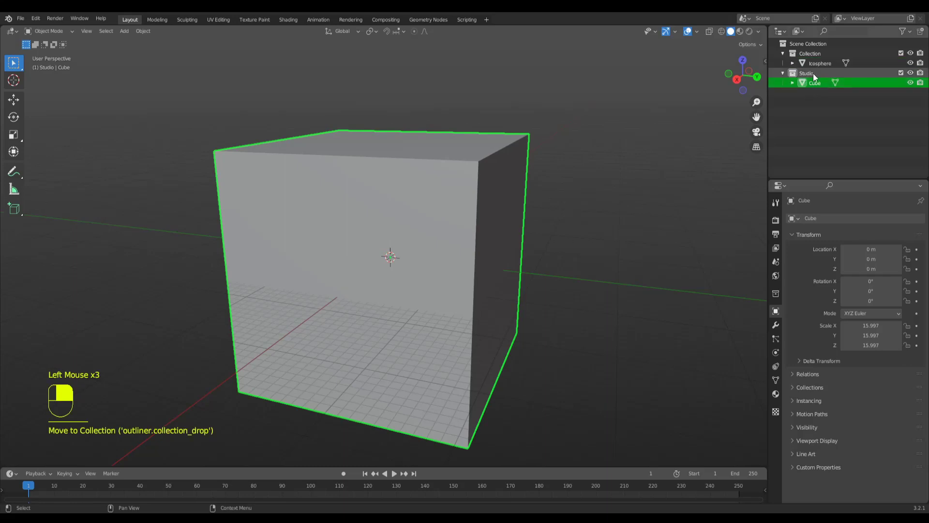
{"action": "left_click", "coordinate": [817, 107]}
{"action": "left_click", "coordinate": [420, 232]}
In Edit Mode, select the cube's top and side faces, keeping the floor and one back wall.
{"action": "key", "text": "Tab"}
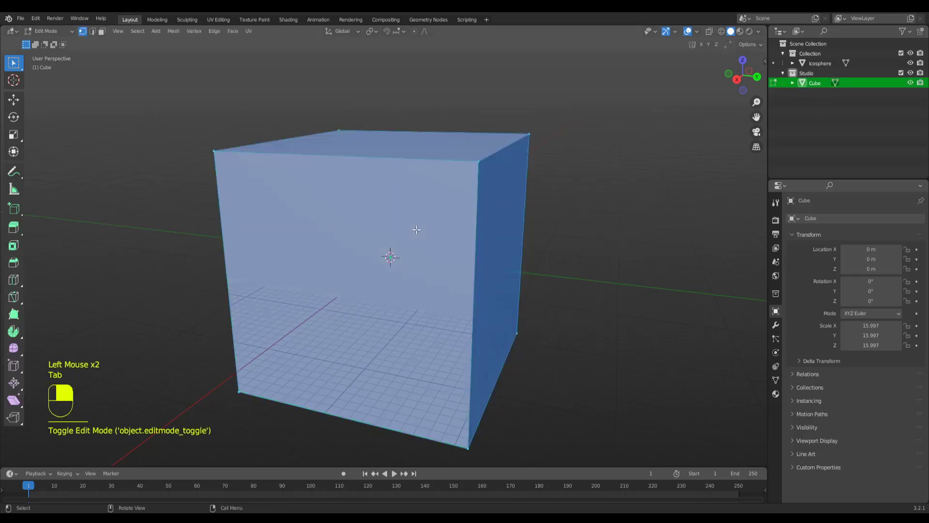
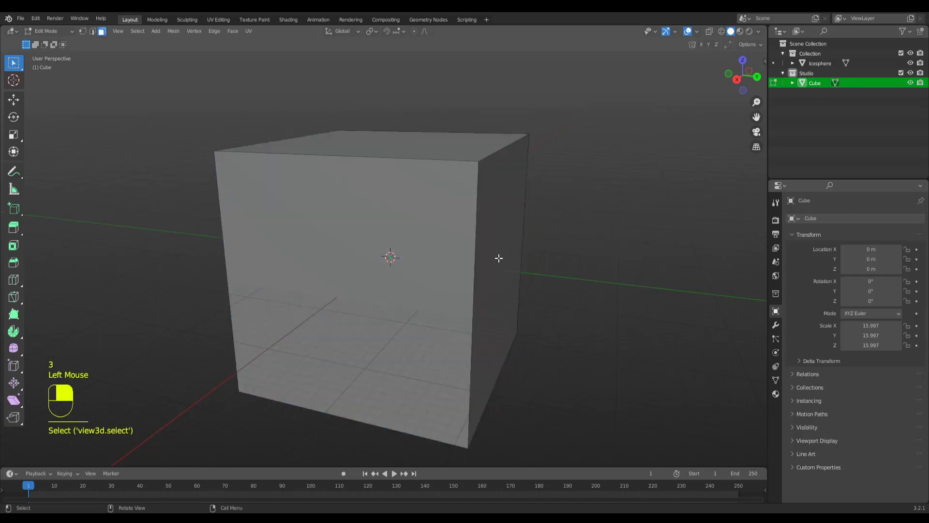
{"action": "middle_click", "coordinate": [497, 279]}
{"action": "left_click_drag", "start_coordinate": [498, 286], "coordinate": [483, 249]}
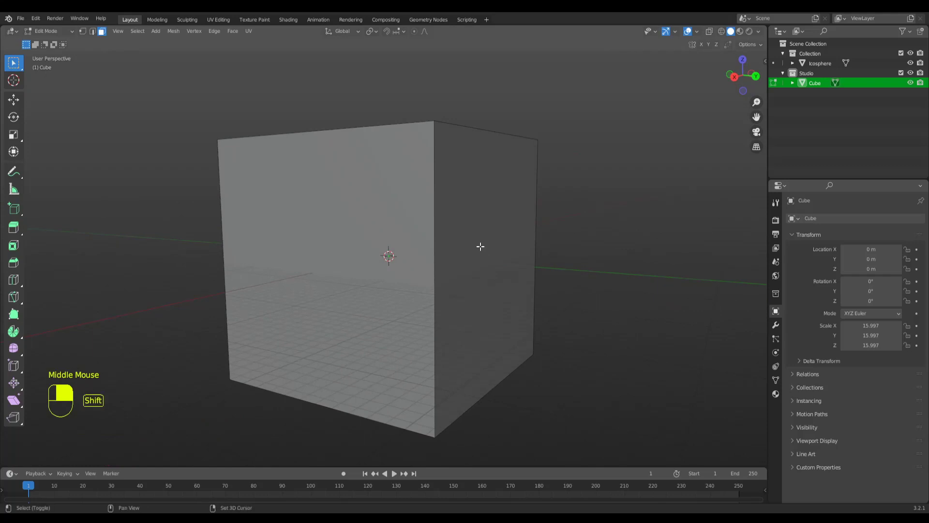
{"action": "left_click", "coordinate": [480, 243]}
{"action": "left_click", "coordinate": [379, 265]}
{"action": "middle_click", "coordinate": [329, 201]}
{"action": "middle_click", "coordinate": [390, 258]}
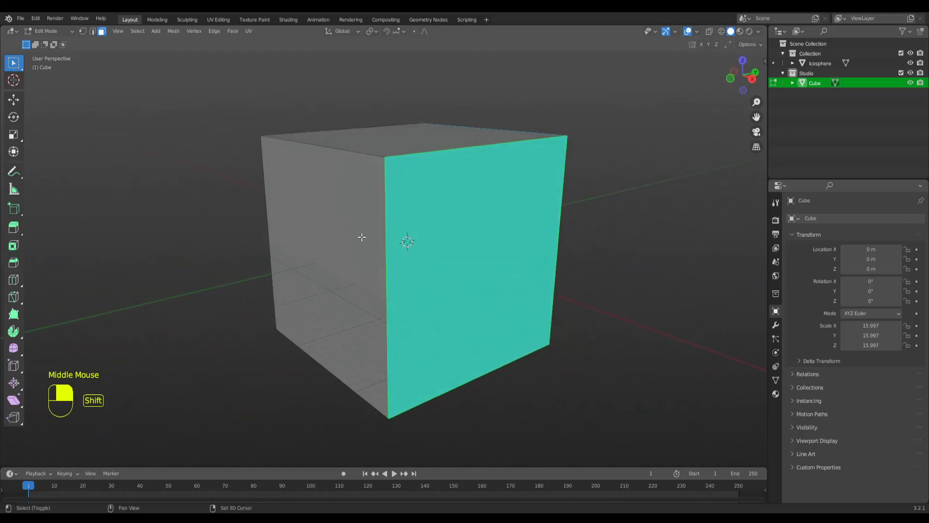
{"action": "left_click", "coordinate": [357, 230]}
{"action": "left_click", "coordinate": [401, 141]}
{"action": "middle_click", "coordinate": [500, 250]}
{"action": "left_click_drag", "start_coordinate": [404, 168], "coordinate": [418, 254]}
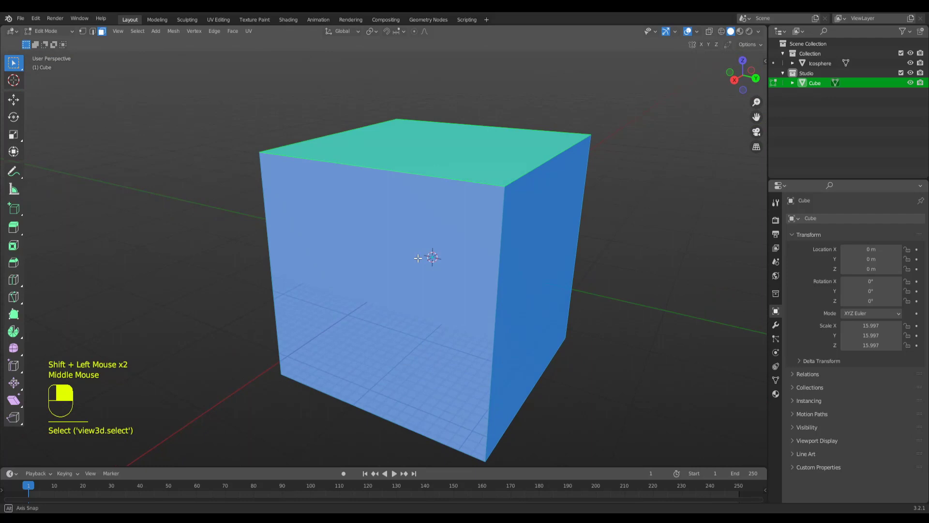
Delete the selected faces so only a floor and back wall remain.
{"action": "right_click", "coordinate": [420, 254]}
{"action": "key", "text": "Delete"}
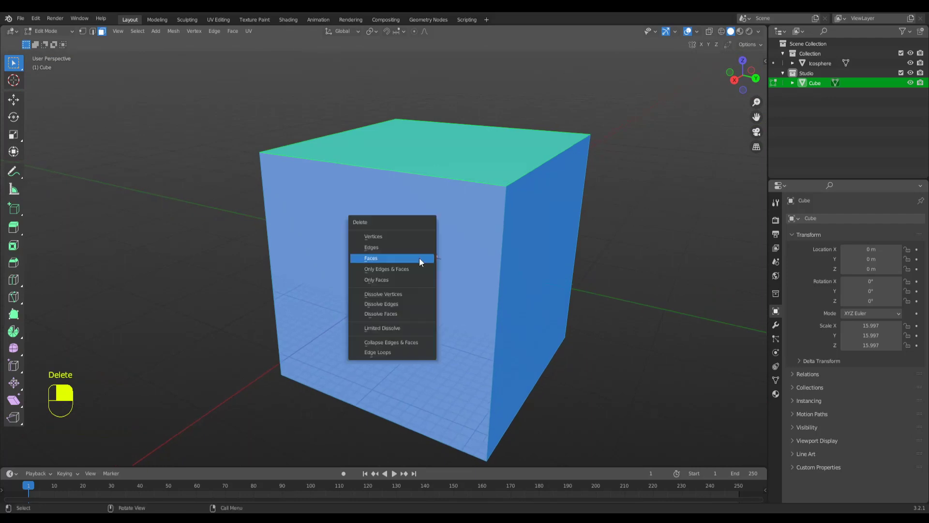
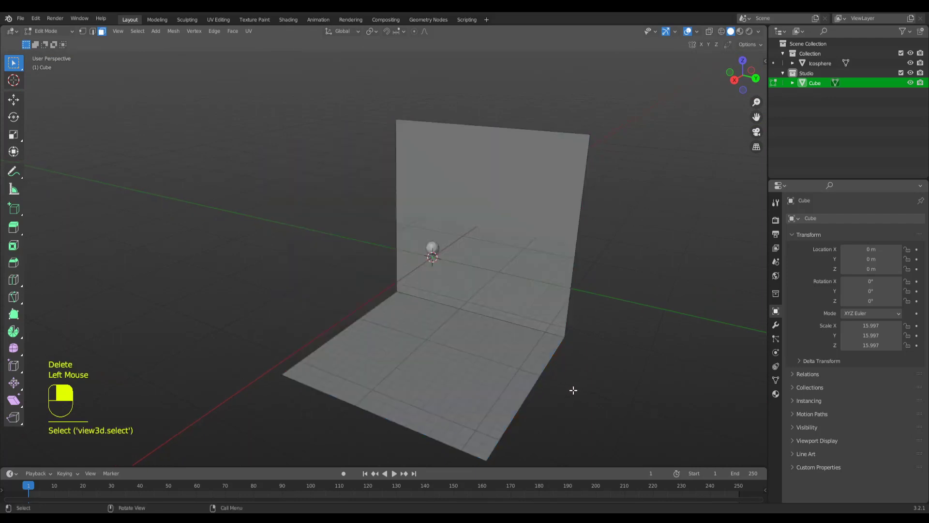
Return to Object Mode and inspect the L-shaped floor-and-wall backdrop.
{"action": "key", "text": "Tab"}
{"action": "scroll", "scroll_direction": "down", "scroll_amount": 3}
{"action": "left_click_drag", "start_coordinate": [574, 327], "coordinate": [549, 355]}
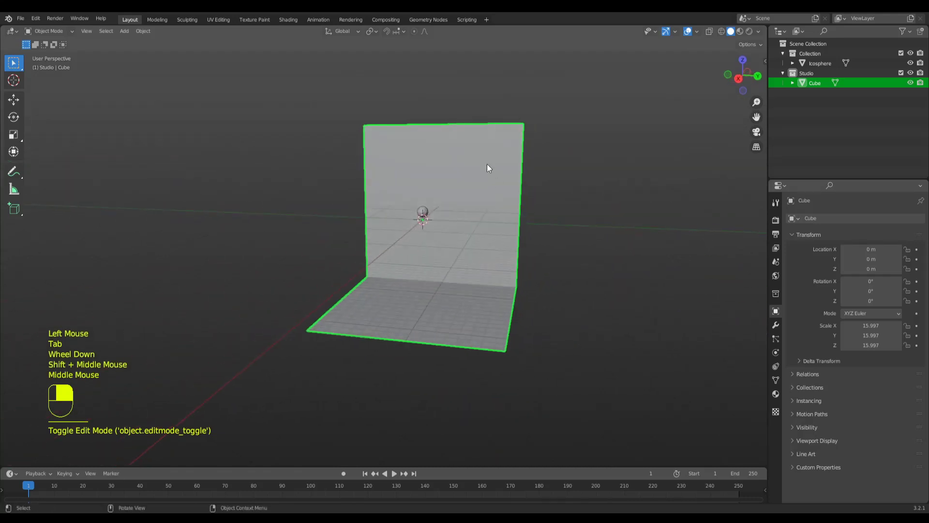
{"action": "middle_click", "coordinate": [545, 312]}
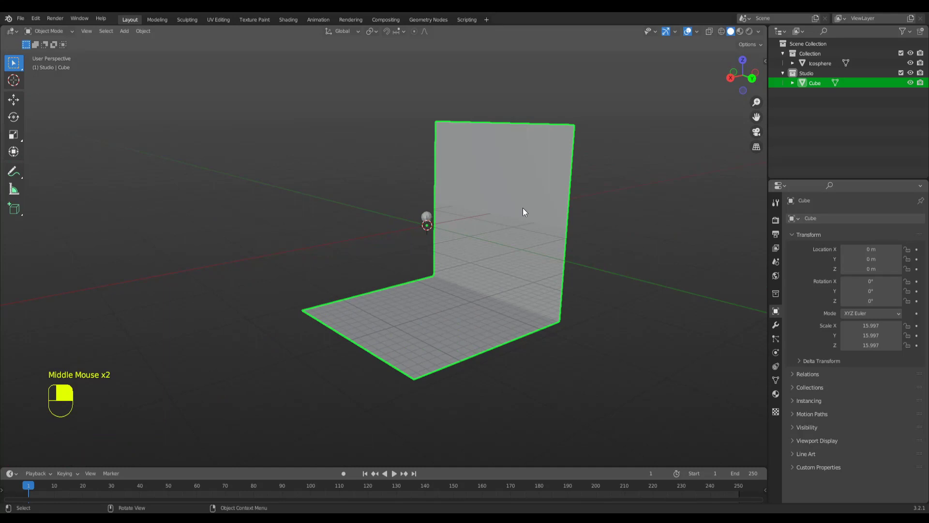
{"action": "key", "text": "shift+a"}
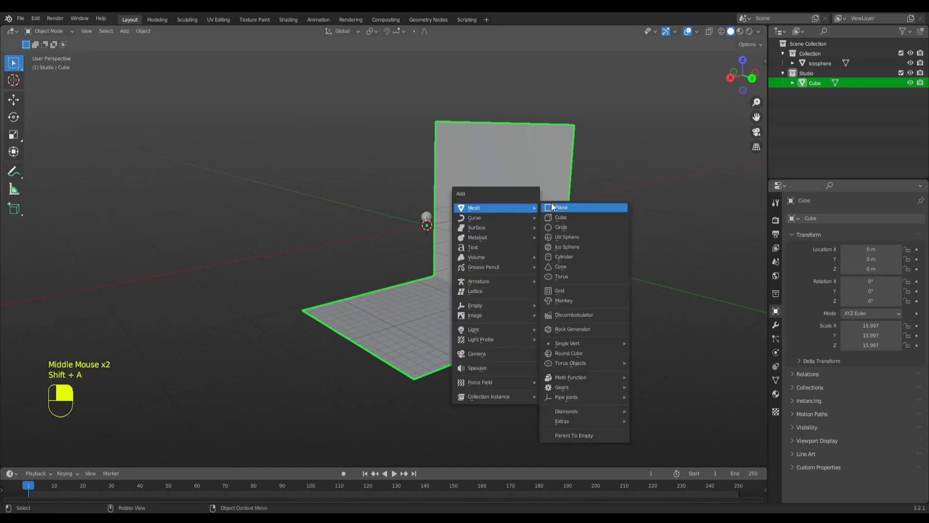
{"action": "middle_click", "coordinate": [520, 369]}
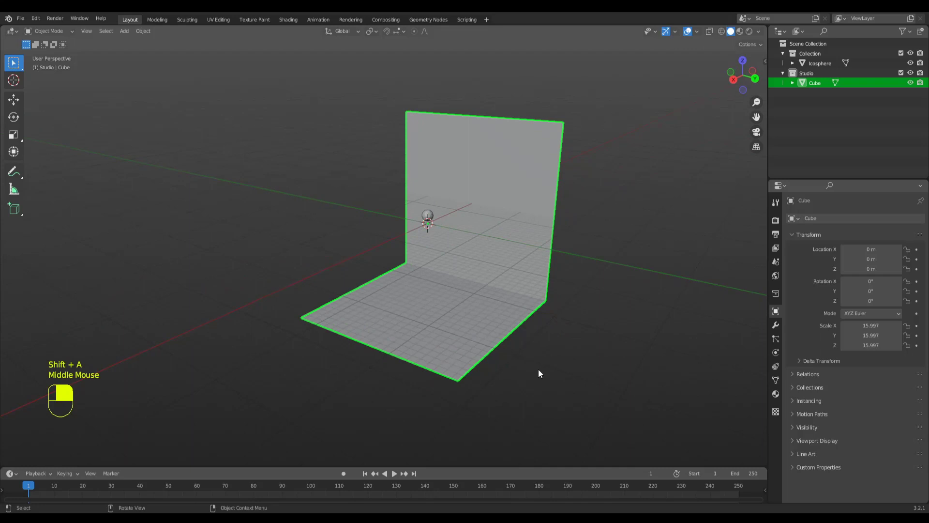
Move the backdrop up about 15 m along Z so its floor meets the ground grid.
{"action": "key", "text": "g"}
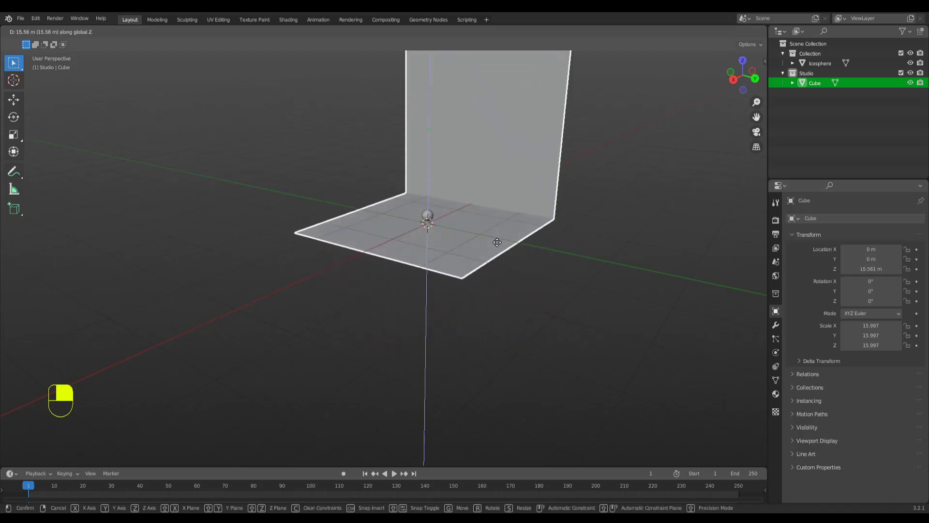
{"action": "key", "text": "KP_1"}
{"action": "left_click_drag", "start_coordinate": [500, 249], "coordinate": [375, 236]}
{"action": "middle_click", "coordinate": [405, 245]}
{"action": "key", "text": "KP_1"}
{"action": "scroll", "scroll_direction": "up", "scroll_amount": 3}
{"action": "left_click_drag", "start_coordinate": [376, 235], "coordinate": [523, 317]}
{"action": "scroll", "scroll_direction": "up", "scroll_amount": 3}
{"action": "right_click", "coordinate": [539, 354]}
{"action": "right_click", "coordinate": [523, 317]}
{"action": "left_click_drag", "start_coordinate": [522, 311], "coordinate": [513, 319]}
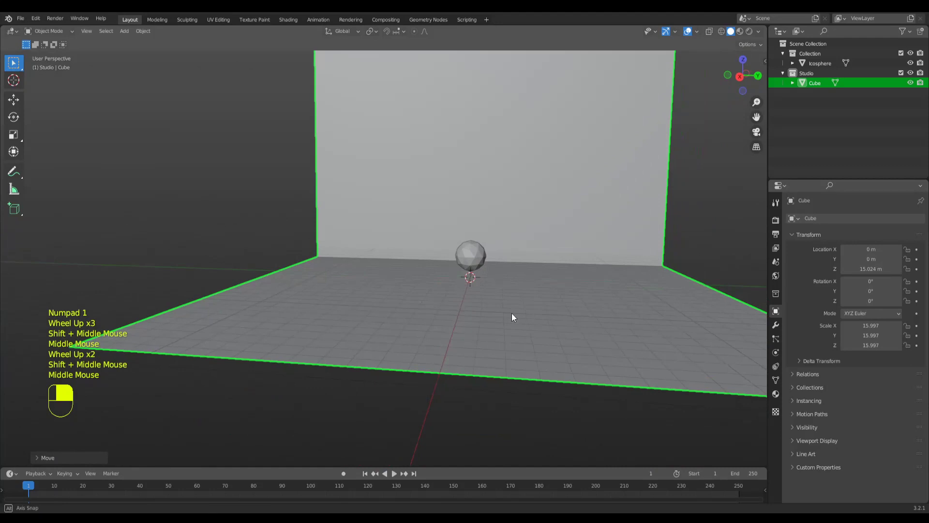
Orbit and zoom around the backdrop to check its floor sits level under the icosphere.
{"action": "scroll", "scroll_direction": "up", "scroll_amount": 3}
{"action": "left_click_drag", "start_coordinate": [518, 318], "coordinate": [431, 290]}
{"action": "scroll", "scroll_direction": "down", "scroll_amount": 3}
{"action": "scroll", "scroll_direction": "up", "scroll_amount": 3}
{"action": "left_click_drag", "start_coordinate": [430, 290], "coordinate": [394, 259]}
{"action": "scroll", "scroll_direction": "down", "scroll_amount": 3}
{"action": "scroll", "scroll_direction": "up", "scroll_amount": 3}
{"action": "scroll", "scroll_direction": "down", "scroll_amount": 3}
{"action": "middle_click", "coordinate": [446, 265]}
{"action": "scroll", "scroll_direction": "down", "scroll_amount": 3}
{"action": "middle_click", "coordinate": [440, 276]}
{"action": "left_click_drag", "start_coordinate": [395, 259], "coordinate": [434, 299]}
{"action": "scroll", "scroll_direction": "down", "scroll_amount": 3}
{"action": "left_click_drag", "start_coordinate": [433, 251], "coordinate": [464, 230]}
{"action": "middle_click", "coordinate": [446, 249]}
{"action": "middle_click", "coordinate": [452, 214]}
{"action": "left_click_drag", "start_coordinate": [606, 277], "coordinate": [627, 277]}
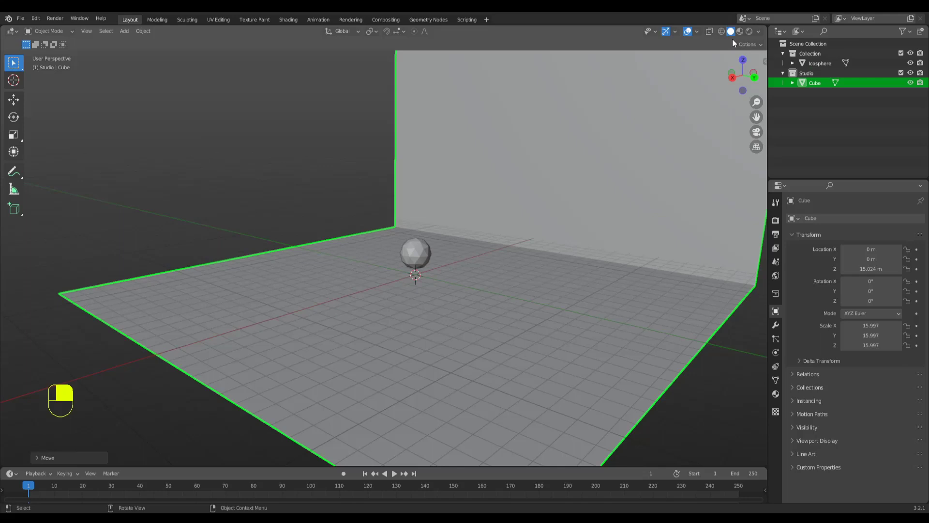
Confirm the backdrop's position at about 15.02 m, level with the grid.
{"action": "left_click", "coordinate": [659, 381]}
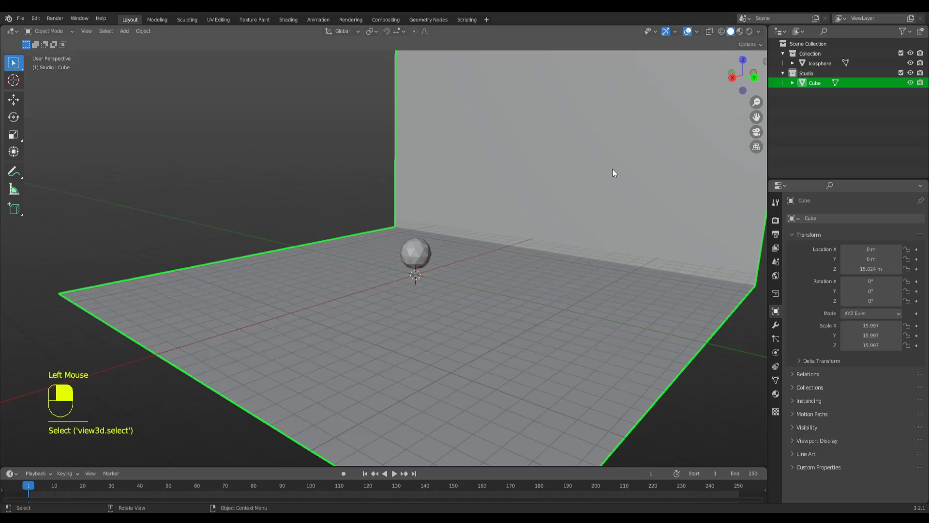
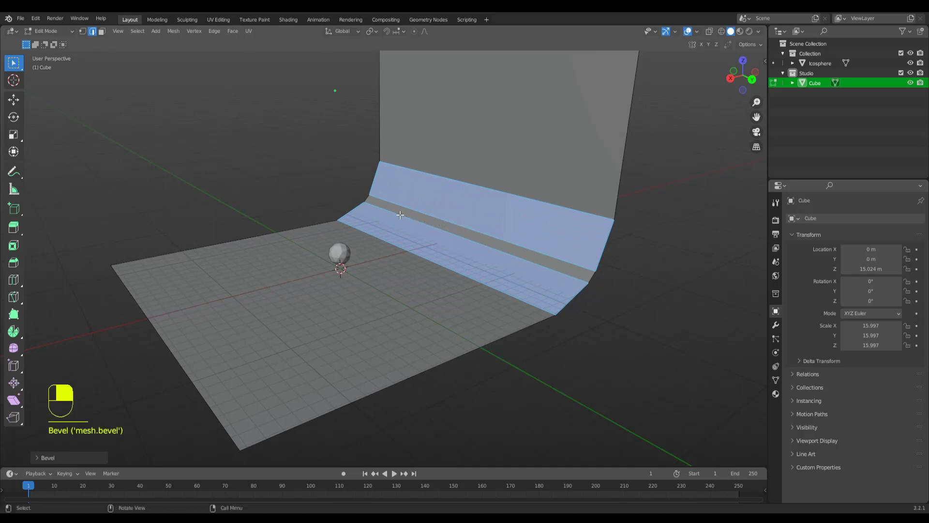
Bevel the backdrop's floor-to-wall corner into a curved band and inspect the result.
{"action": "left_click_drag", "start_coordinate": [401, 212], "coordinate": [487, 314]}
{"action": "key", "text": "ctrl+b"}
{"action": "key", "text": "Tab"}
{"action": "left_click", "coordinate": [508, 358]}
{"action": "scroll", "scroll_direction": "down", "scroll_amount": 3}
{"action": "middle_click", "coordinate": [558, 335]}
{"action": "left_click_drag", "start_coordinate": [487, 313], "coordinate": [514, 320]}
{"action": "left_click_drag", "start_coordinate": [568, 318], "coordinate": [497, 301]}
{"action": "scroll", "scroll_direction": "up", "scroll_amount": 3}
{"action": "left_click_drag", "start_coordinate": [531, 302], "coordinate": [633, 323]}
{"action": "scroll", "scroll_direction": "up", "scroll_amount": 3}
Undo the bevel attempts and start a fresh bevel on the corner band.
{"action": "key", "text": "ctrl+z"}
{"action": "key", "text": "ctrl+z"}
{"action": "key", "text": "ctrl+z"}
{"action": "key", "text": "ctrl+b"}
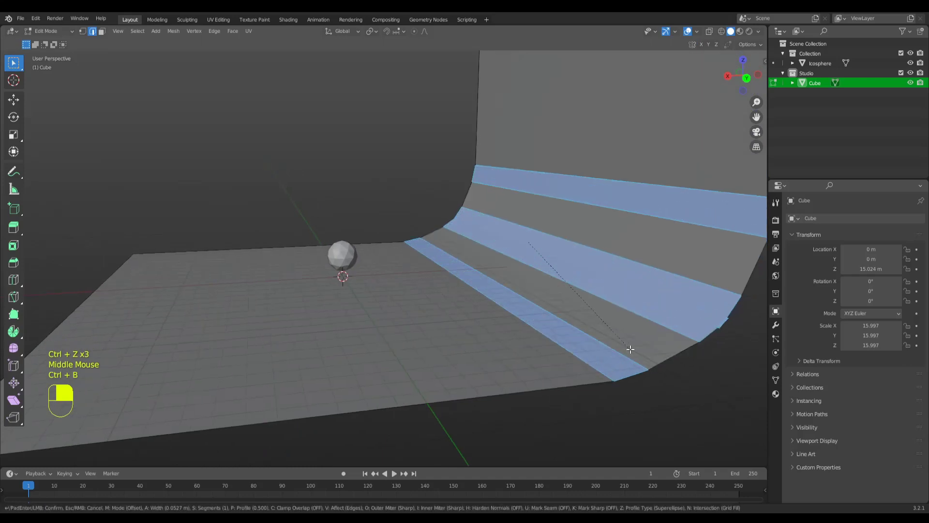
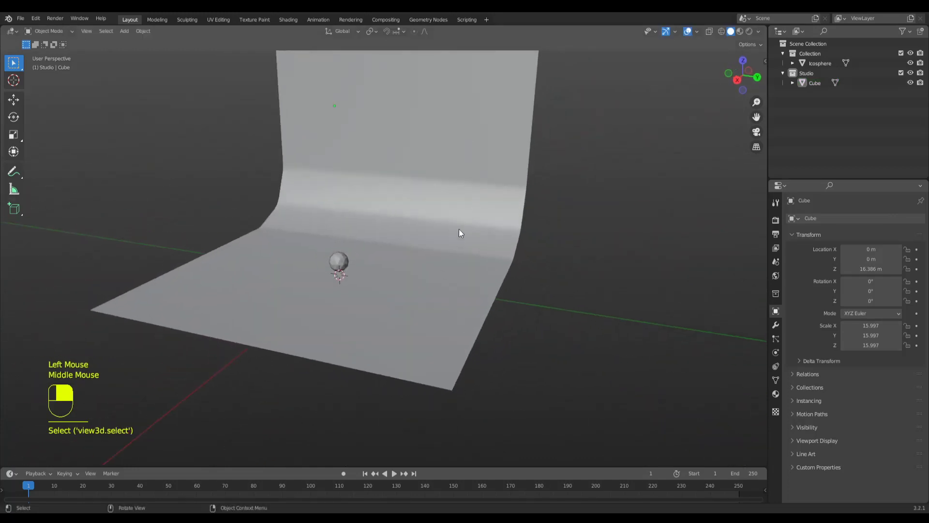
Face the backdrop and add a camera to the Studio scene.
{"action": "right_click", "coordinate": [418, 225]}
{"action": "left_click_drag", "start_coordinate": [419, 225], "coordinate": [462, 249]}
{"action": "right_click", "coordinate": [451, 261]}
{"action": "left_click_drag", "start_coordinate": [462, 250], "coordinate": [397, 233]}
{"action": "scroll", "scroll_direction": "down", "scroll_amount": 3}
{"action": "left_click_drag", "start_coordinate": [458, 249], "coordinate": [400, 225]}
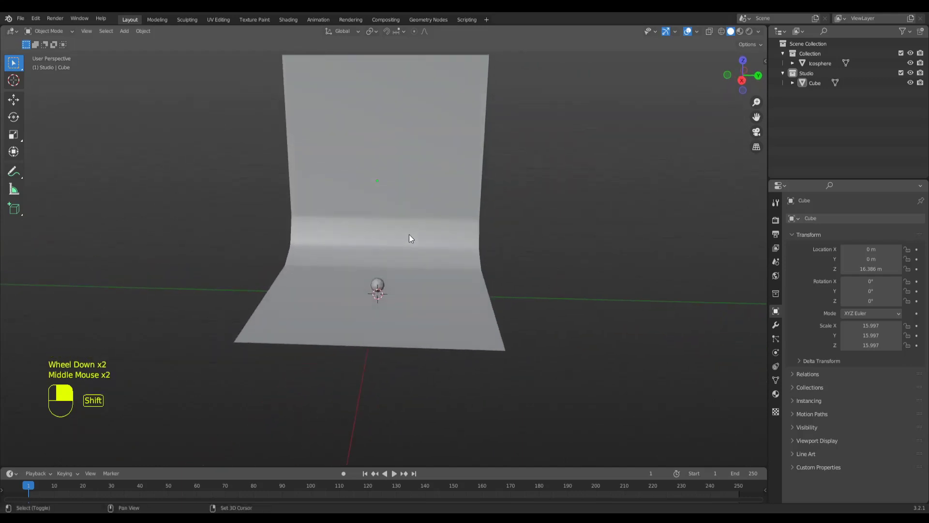
{"action": "key", "text": "shift+a"}
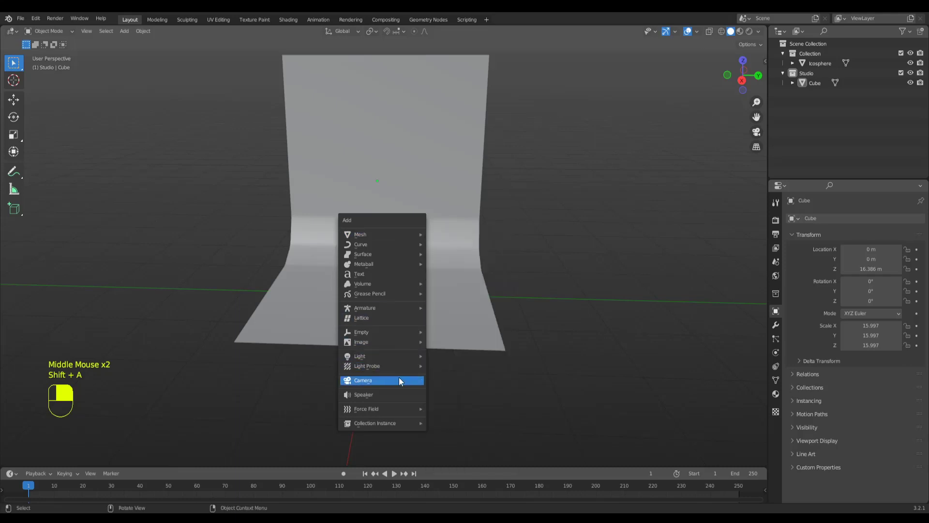
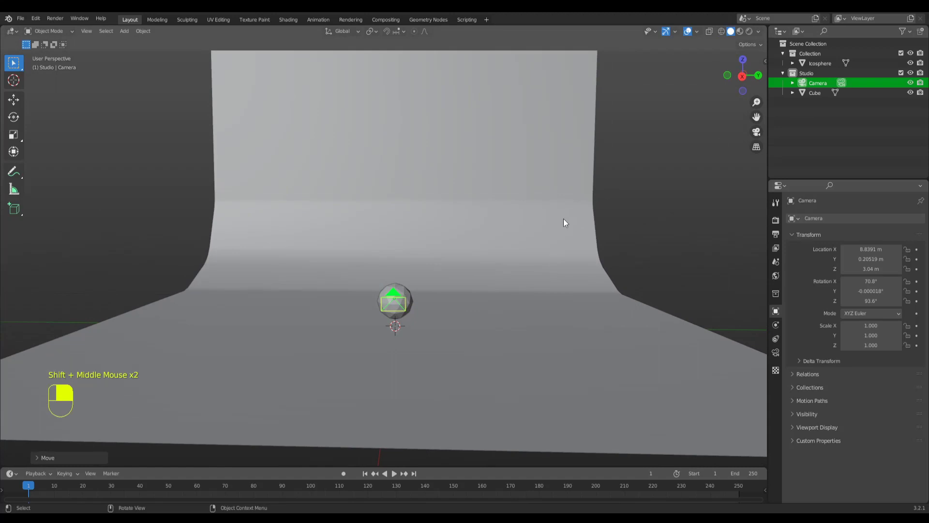
Look through the new camera and move it to frame the icosphere.
{"action": "key", "text": "KP_0"}
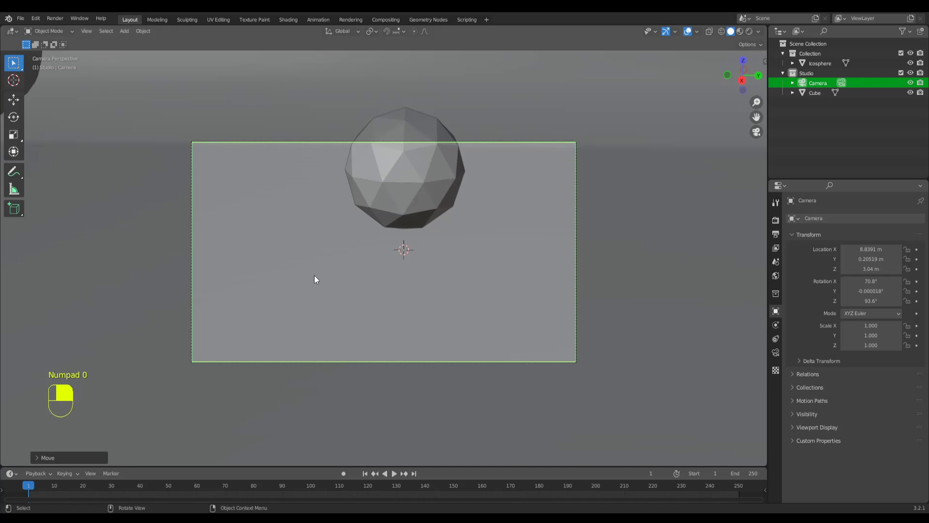
{"action": "key", "text": "g"}
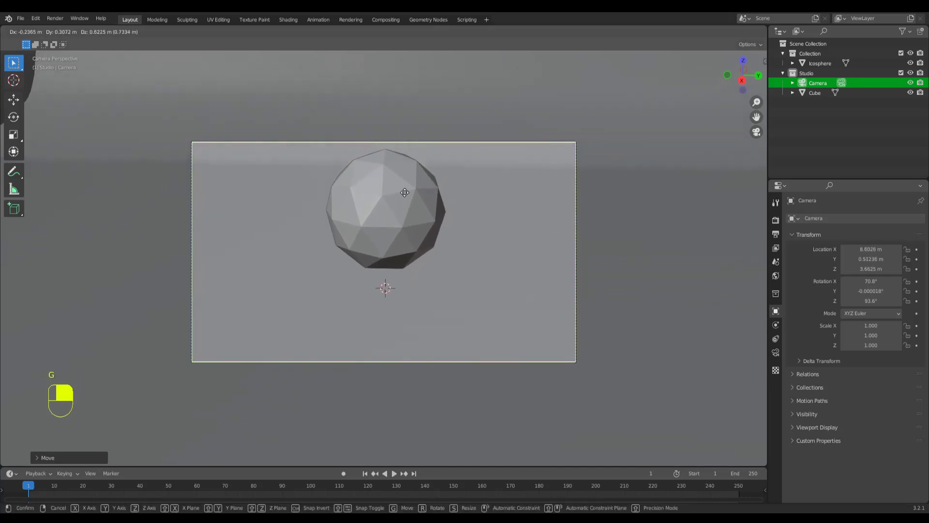
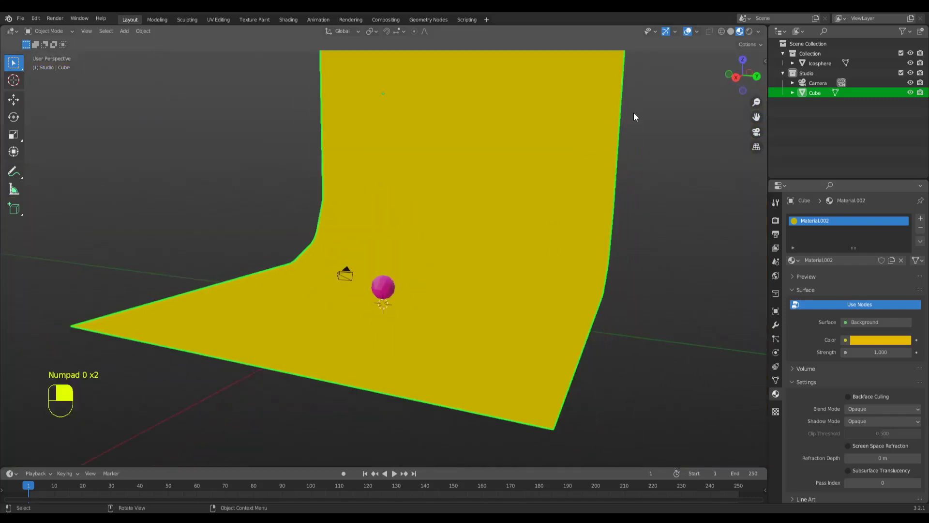
Assign a yellow Background material to the backdrop and a magenta Principled BSDF to the icosphere.
{"action": "left_click", "coordinate": [753, 35]}
{"action": "key", "text": "KP_0"}
{"action": "key", "text": "KP_0"}
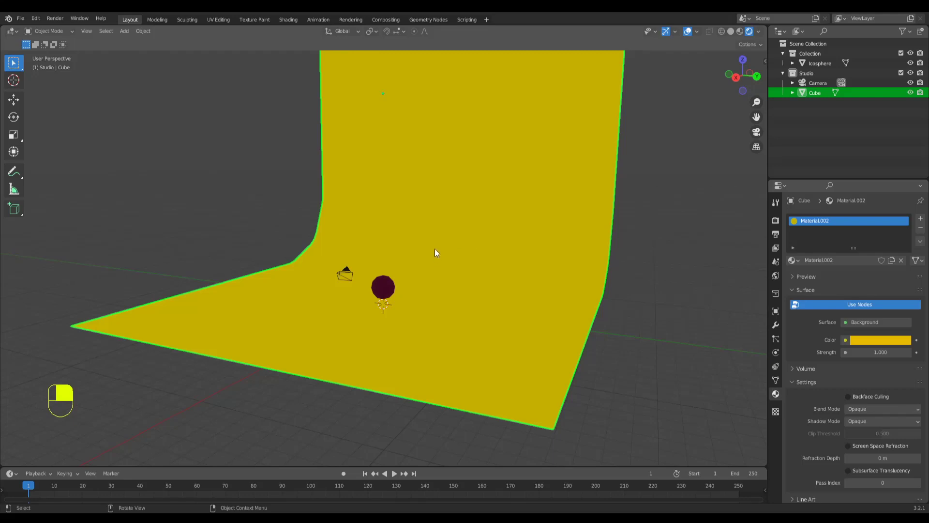
{"action": "left_click_drag", "start_coordinate": [38, 26], "coordinate": [746, 112]}
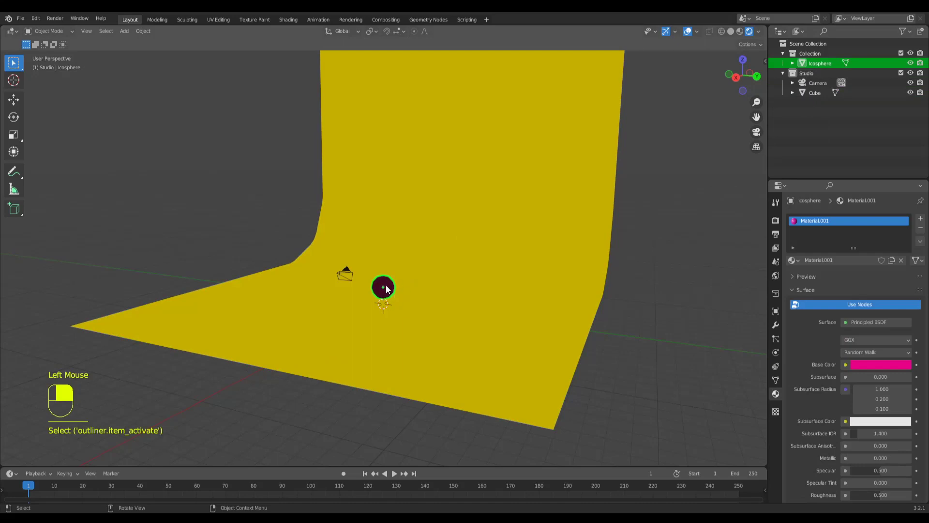
Add a Tri-lighting rig (Back, Fill, Key area lights) aimed at the icosphere and check it through the camera.
{"action": "key", "text": "shift+a"}
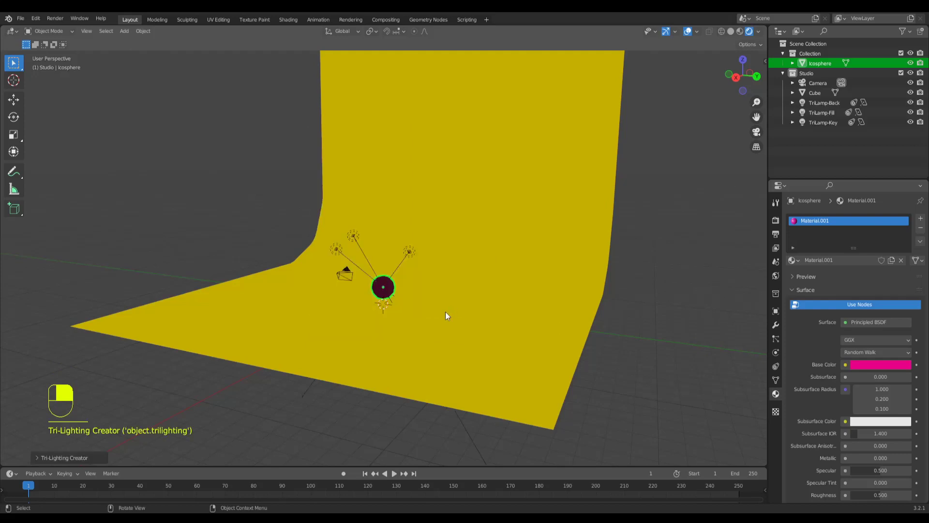
{"action": "middle_click", "coordinate": [407, 333]}
{"action": "scroll", "scroll_direction": "up", "scroll_amount": 3}
{"action": "left_click_drag", "start_coordinate": [432, 340], "coordinate": [453, 294]}
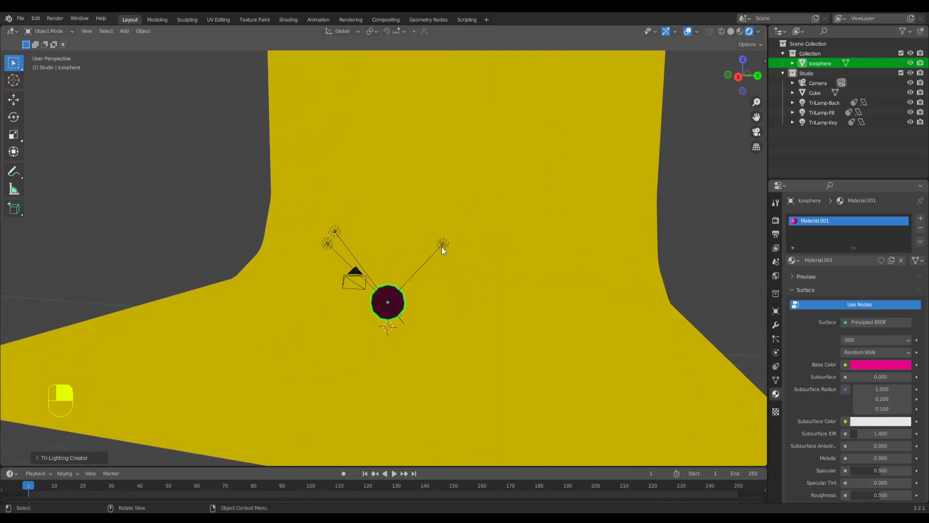
{"action": "key", "text": "KP_0"}
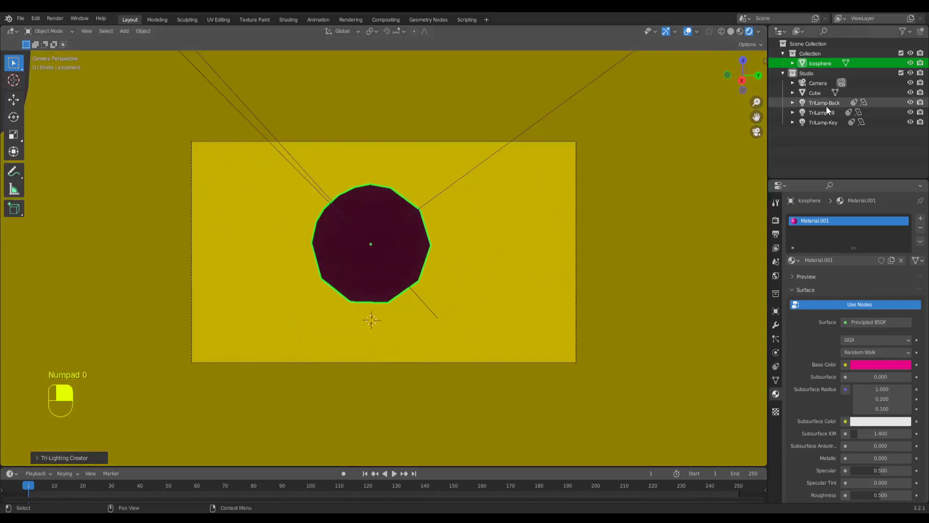
Raise the Key light's power to 1000 W and inspect the lit icosphere from the camera and viewport.
{"action": "left_click", "coordinate": [823, 109]}
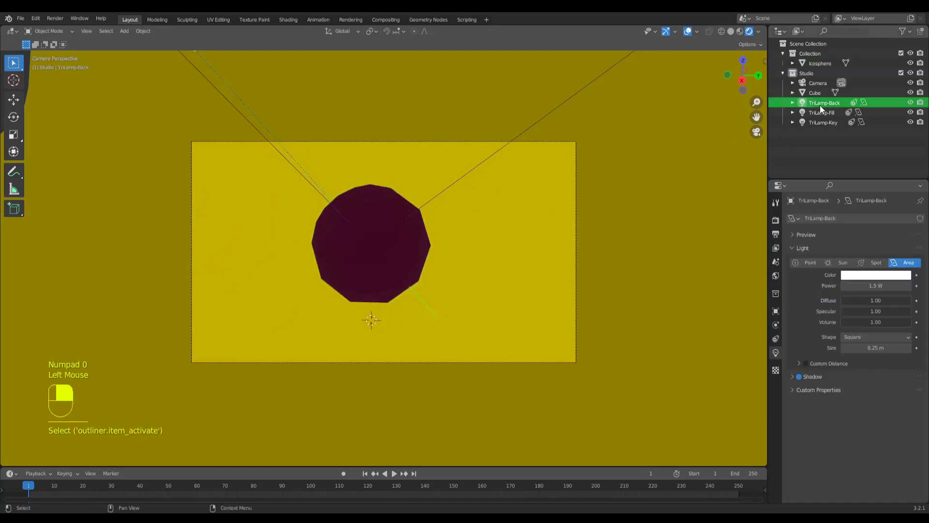
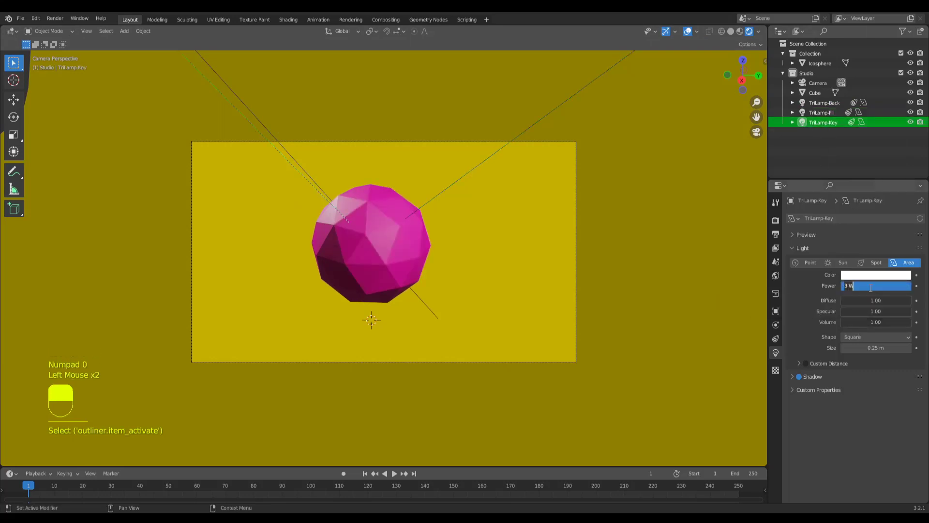
{"action": "key", "text": "KP_0"}
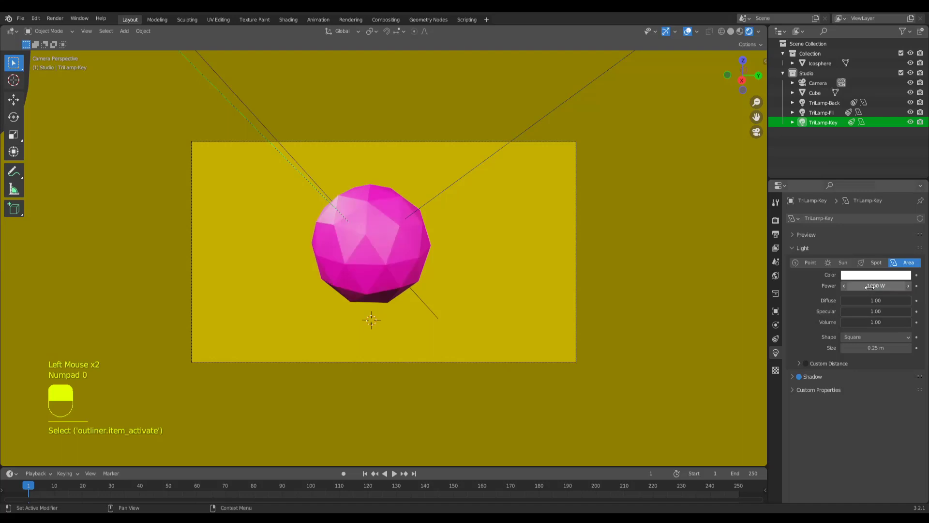
{"action": "key", "text": "KP_0"}
{"action": "scroll", "scroll_direction": "up", "scroll_amount": 3}
{"action": "scroll", "scroll_direction": "up", "scroll_amount": 3}
{"action": "middle_click", "coordinate": [412, 338]}
{"action": "left_click_drag", "start_coordinate": [451, 280], "coordinate": [441, 298]}
{"action": "scroll", "scroll_direction": "down", "scroll_amount": 3}
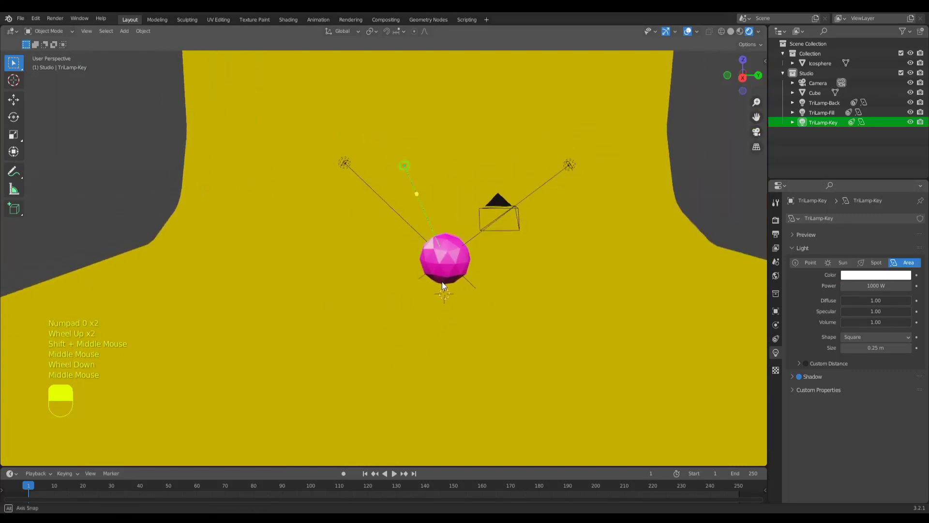
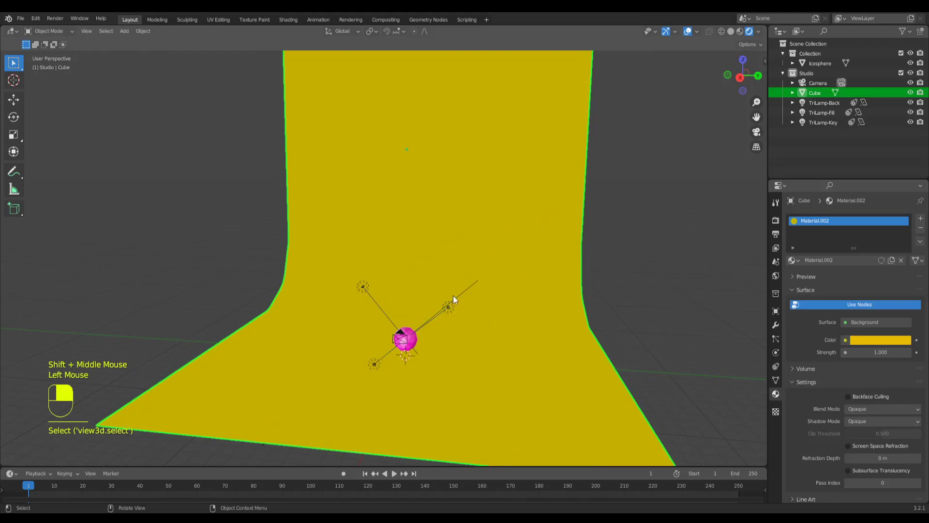
{"action": "scroll", "scroll_direction": "down", "scroll_amount": 3}
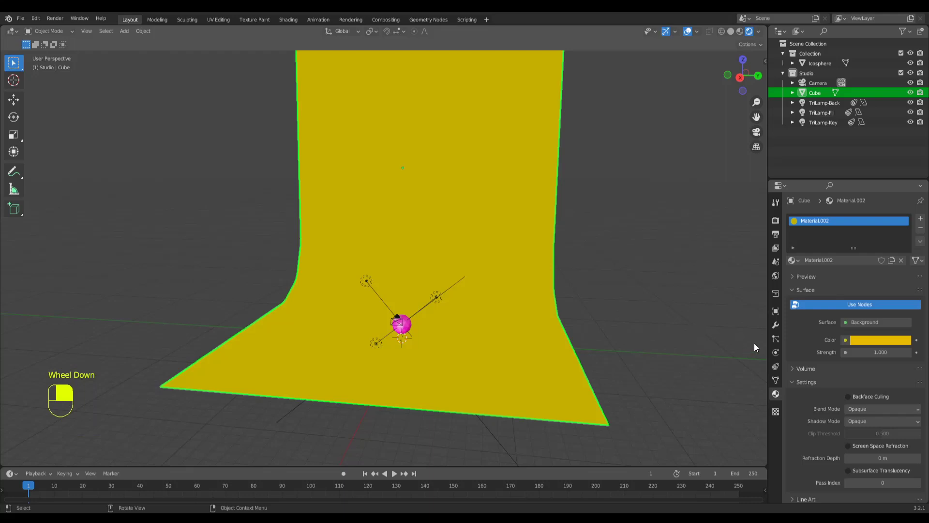
{"action": "left_click", "coordinate": [595, 330]}
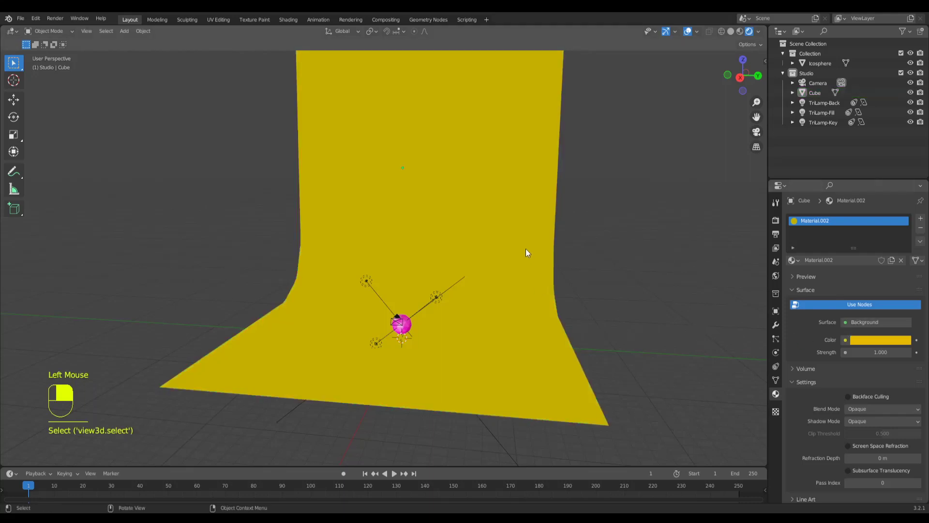
{"action": "left_click", "coordinate": [526, 254]}
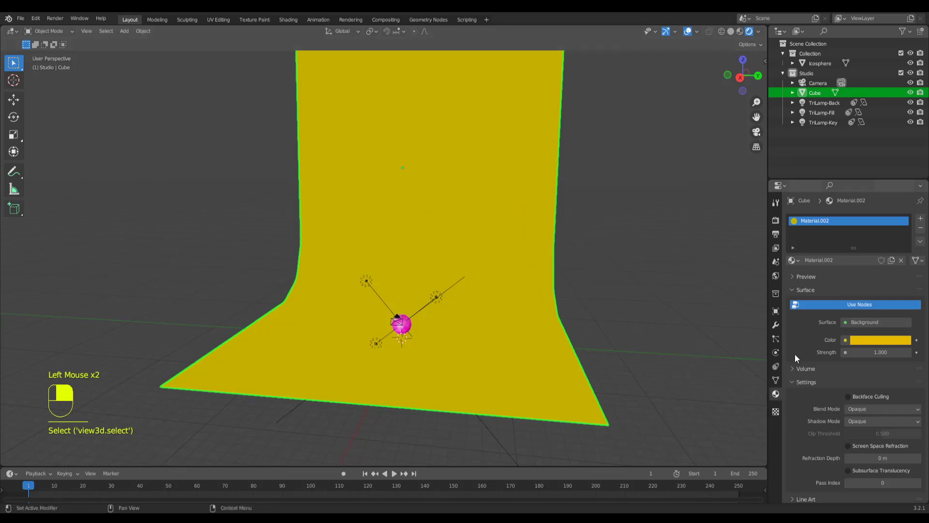
{"action": "left_click_drag", "start_coordinate": [868, 330], "coordinate": [553, 355]}
{"action": "left_click_drag", "start_coordinate": [553, 356], "coordinate": [548, 344]}
{"action": "key", "text": "KP_0"}
{"action": "key", "text": "KP_0"}
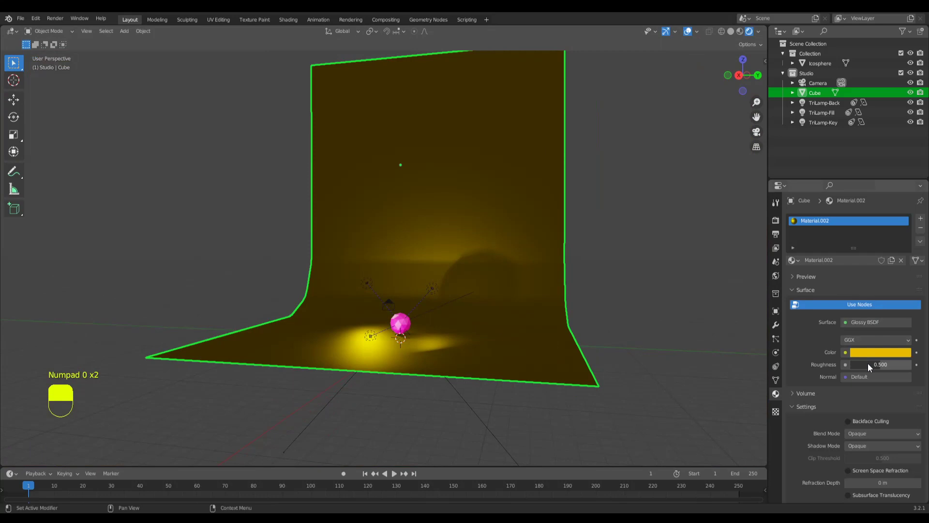
{"action": "left_click", "coordinate": [873, 370]}
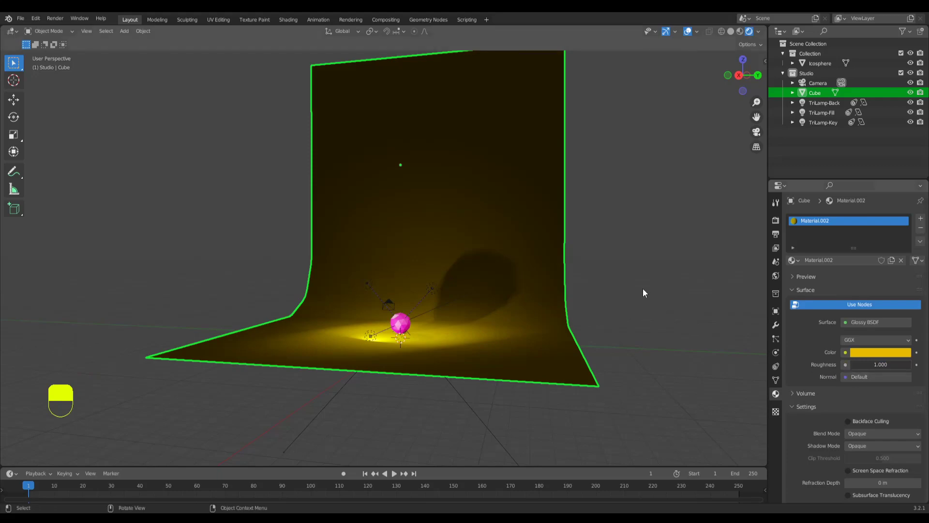
{"action": "key", "text": "KP_0"}
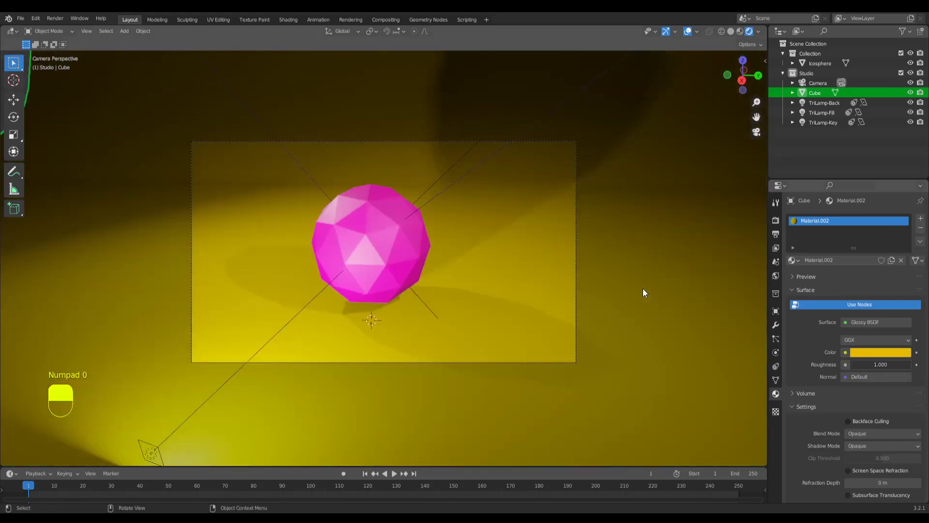
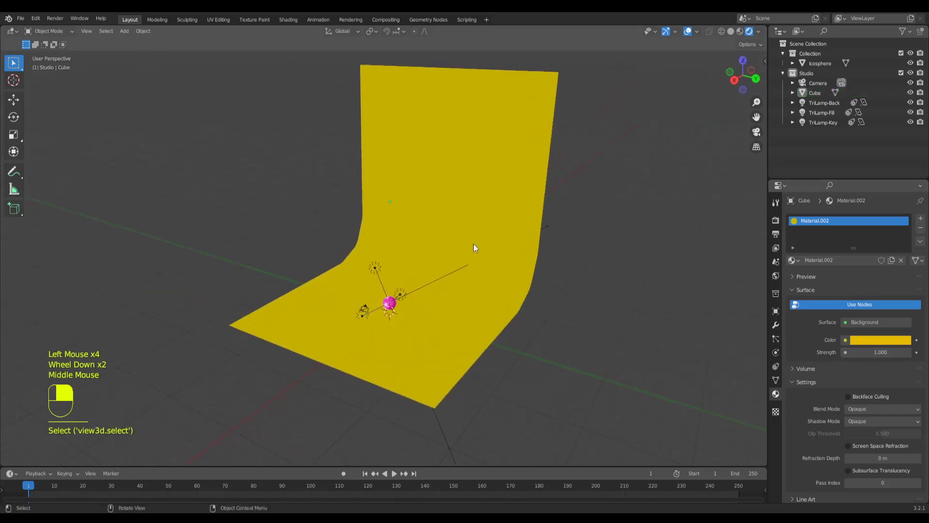
Add a Catmull-Clark Subdivision modifier to the backdrop Cube with viewport level 3 and render level 2, checking it through the camera.
{"action": "left_click", "coordinate": [492, 227]}
{"action": "left_click", "coordinate": [778, 330]}
{"action": "left_click_drag", "start_coordinate": [824, 227], "coordinate": [571, 363]}
{"action": "middle_click", "coordinate": [550, 401]}
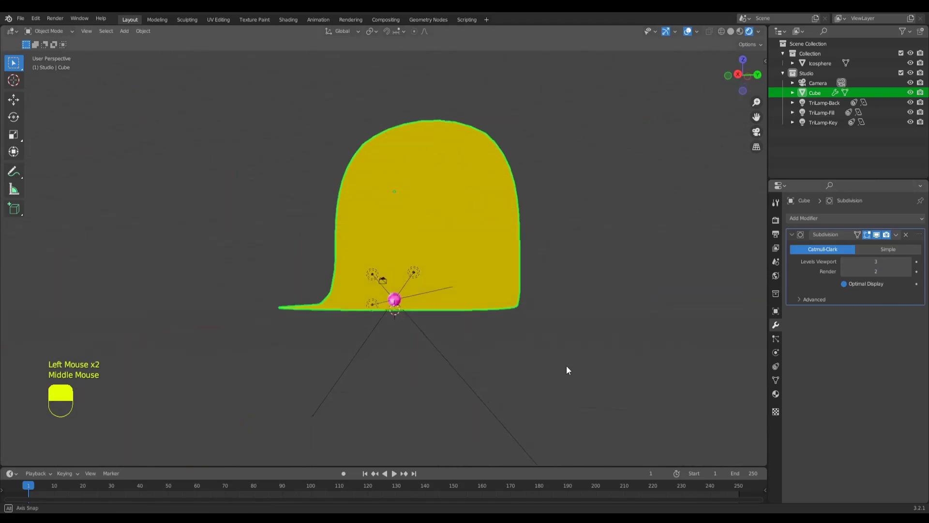
{"action": "scroll", "scroll_direction": "up", "scroll_amount": 3}
{"action": "key", "text": "KP_0"}
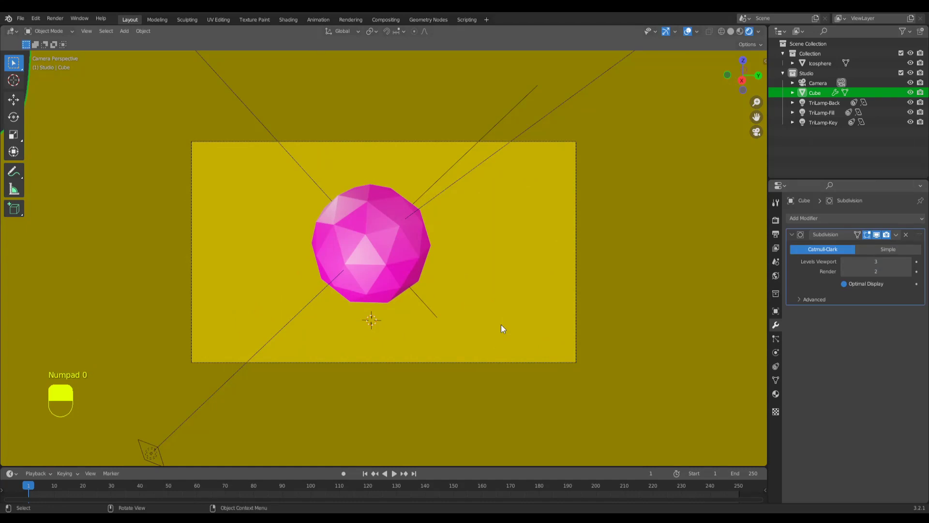
{"action": "key", "text": "KP_0"}
{"action": "middle_click", "coordinate": [497, 328]}
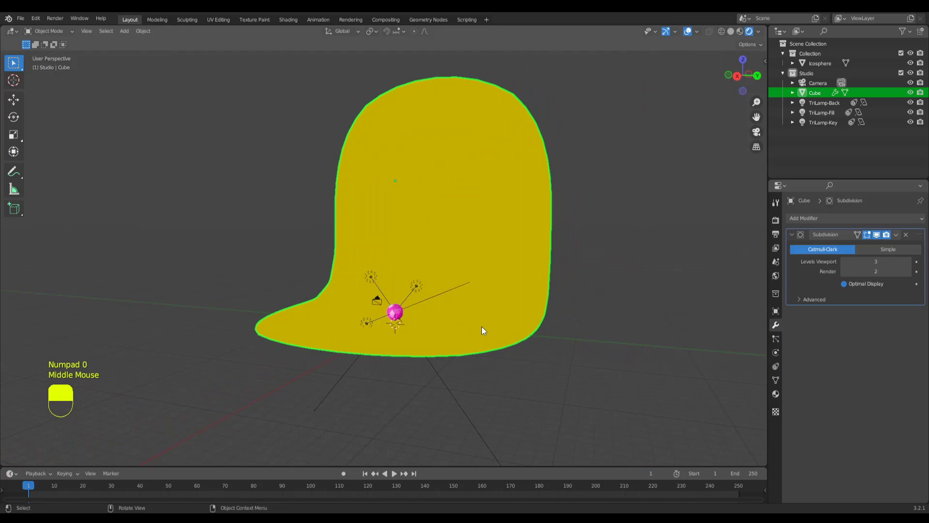
{"action": "key", "text": "KP_0"}
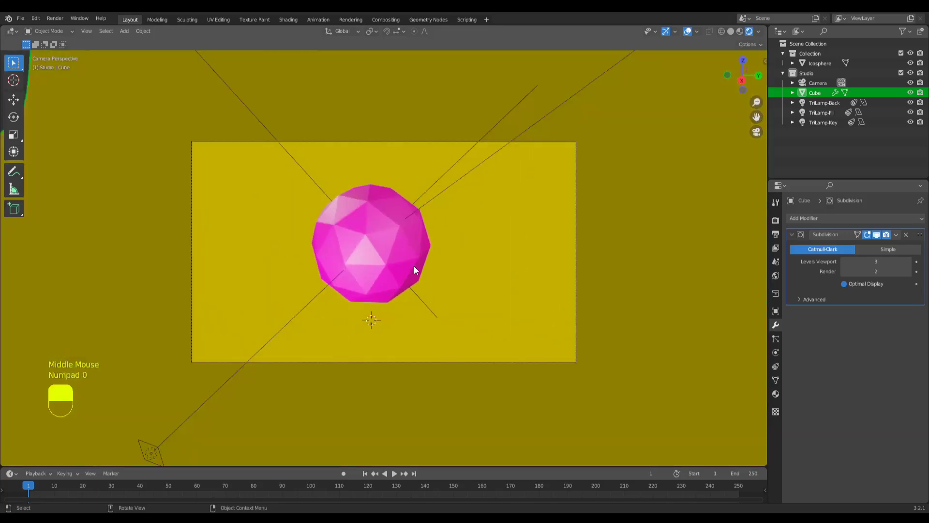
Move the backdrop about 8.6 m along global X so its floor sits beneath the icosphere in the camera view.
{"action": "key", "text": "g"}
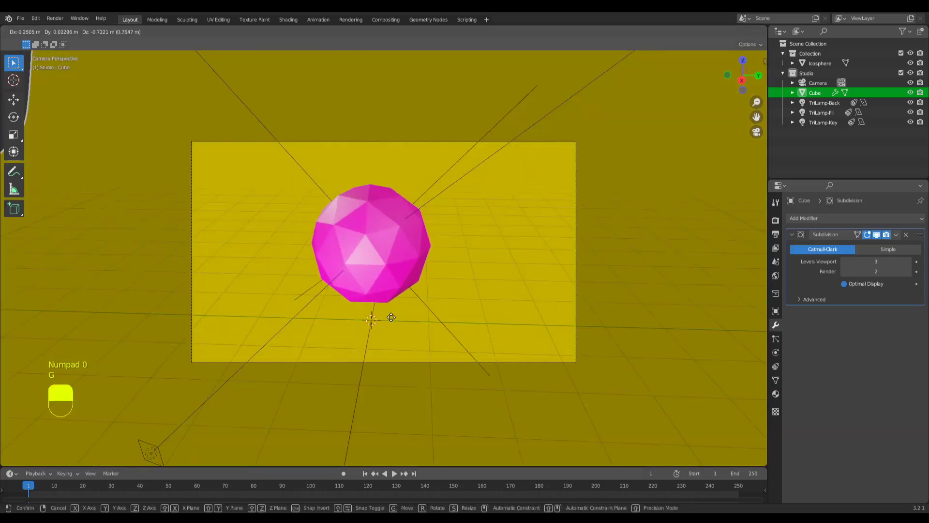
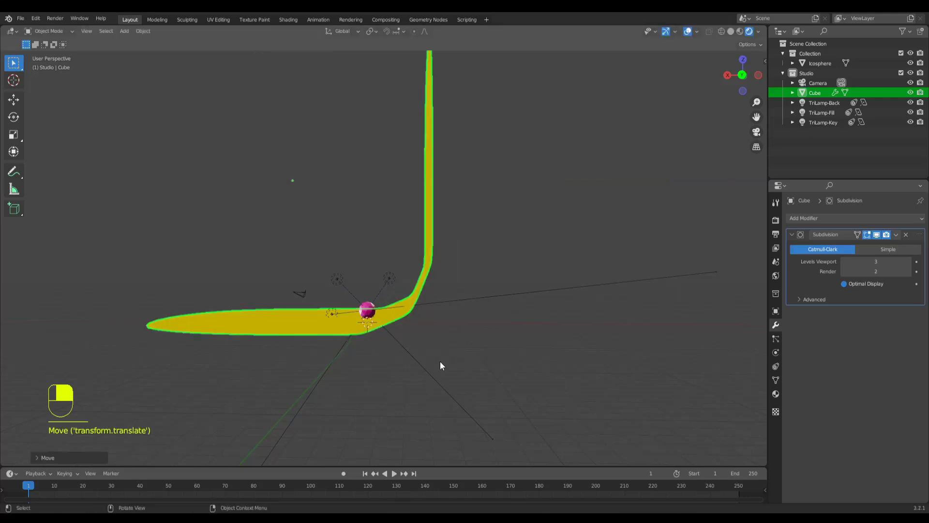
{"action": "key", "text": "KP_0"}
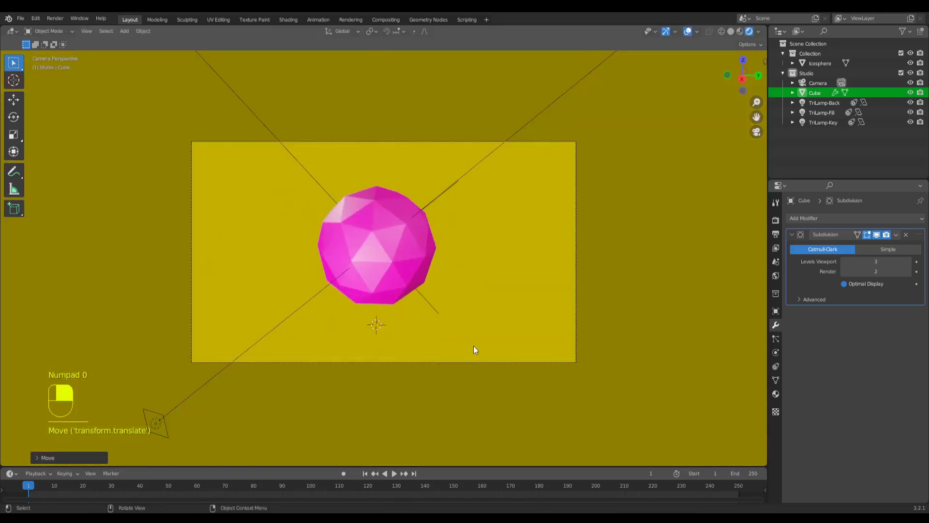
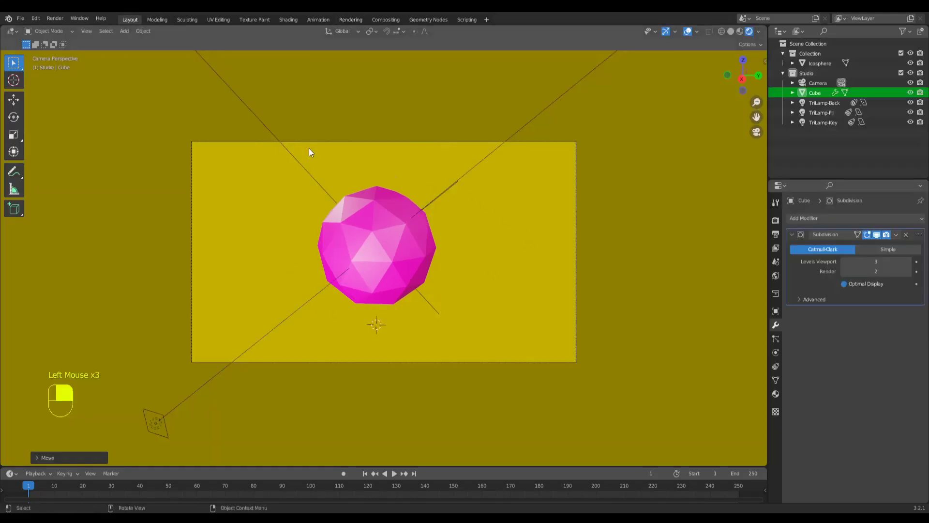
Leave the camera view and select the backdrop Cube in the viewport.
{"action": "left_click_drag", "start_coordinate": [361, 223], "coordinate": [400, 280]}
{"action": "key", "text": "KP_0"}
{"action": "middle_click", "coordinate": [326, 259]}
{"action": "left_click_drag", "start_coordinate": [399, 280], "coordinate": [414, 343]}
{"action": "scroll", "scroll_direction": "up", "scroll_amount": 3}
{"action": "left_click", "coordinate": [413, 342]}
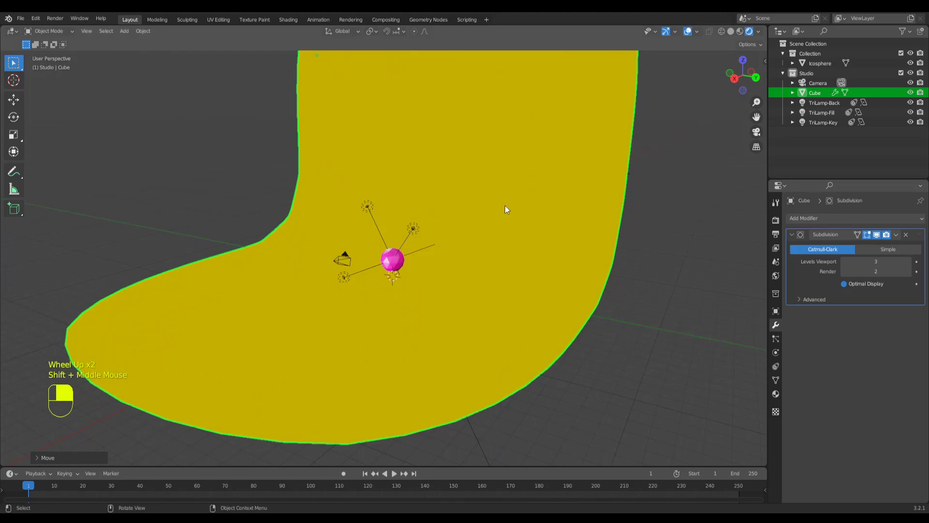
Change the backdrop's Background colour from yellow to a cyan hue in the colour picker.
{"action": "left_click", "coordinate": [511, 194]}
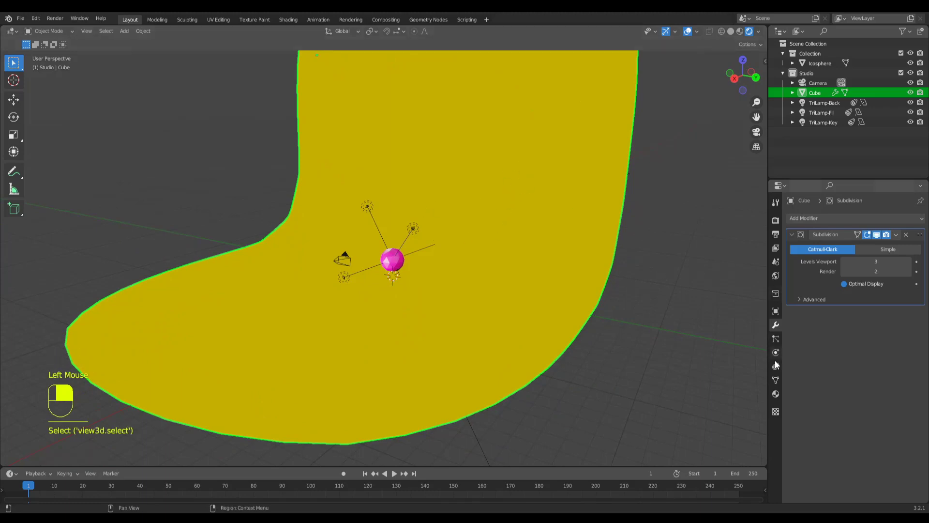
{"action": "left_click", "coordinate": [778, 394]}
{"action": "left_click", "coordinate": [859, 346]}
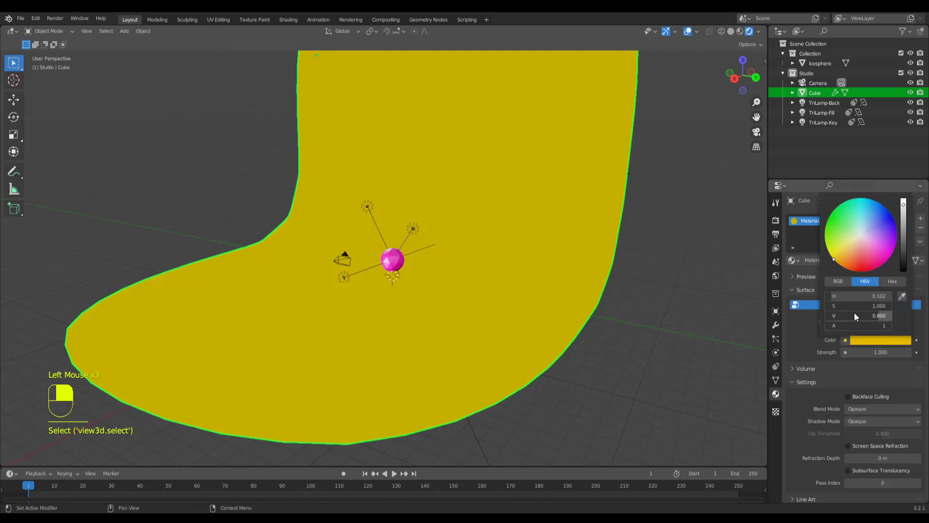
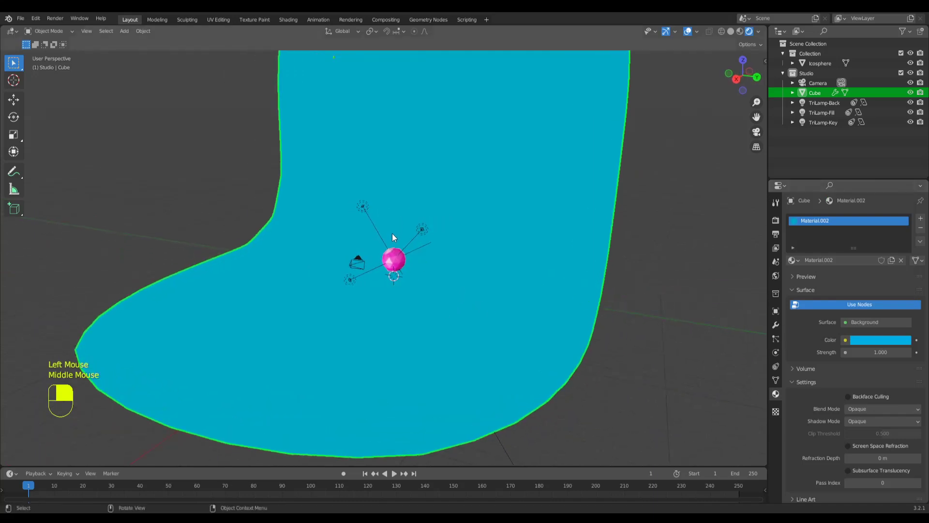
{"action": "left_click_drag", "start_coordinate": [591, 320], "coordinate": [363, 25]}
{"action": "key", "text": "KP_0"}
{"action": "key", "text": "KP_0"}
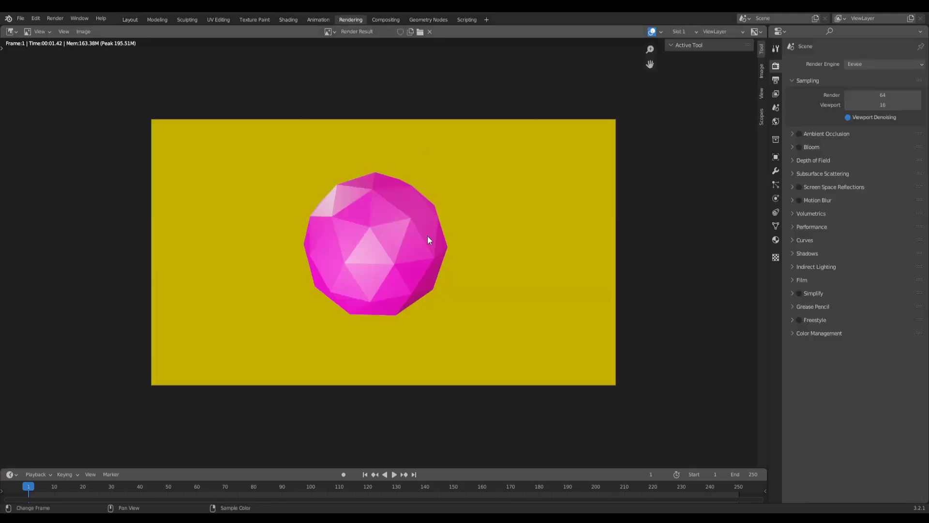
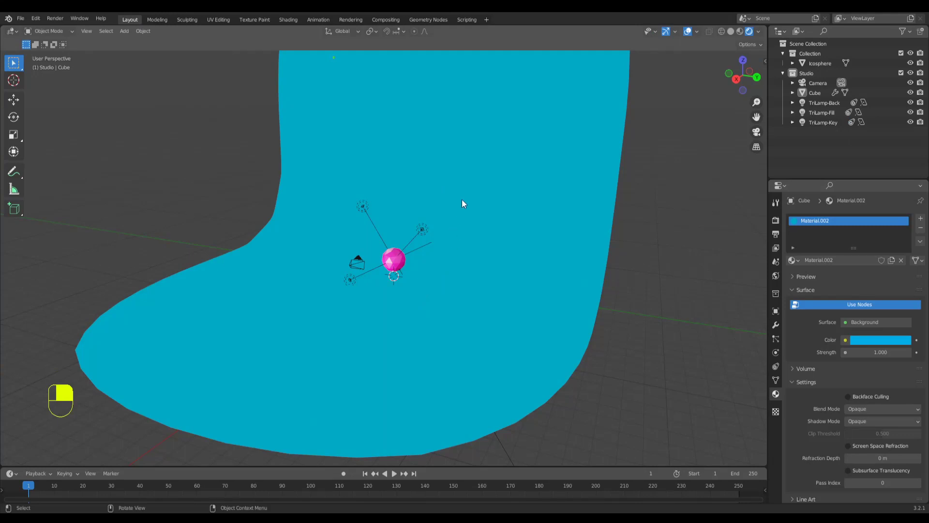
{"action": "left_click", "coordinate": [425, 235]}
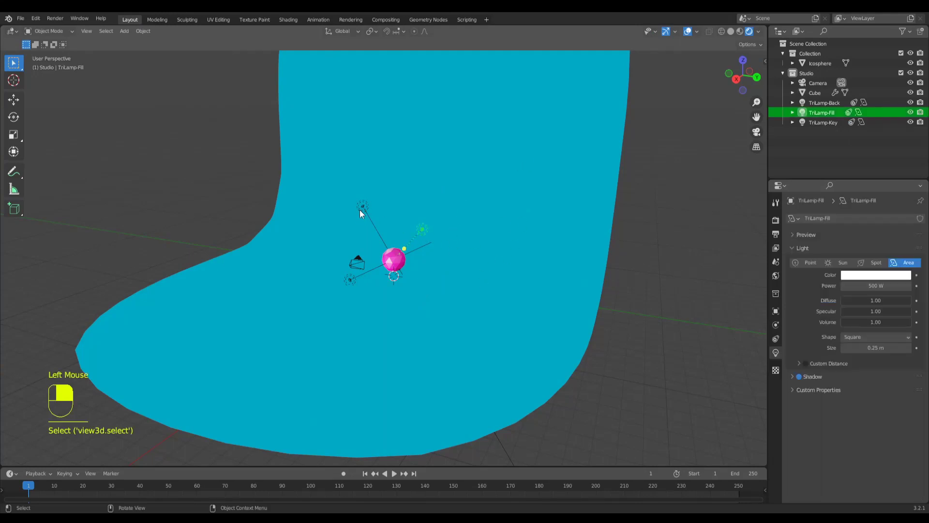
{"action": "left_click", "coordinate": [362, 209]}
{"action": "left_click", "coordinate": [349, 290]}
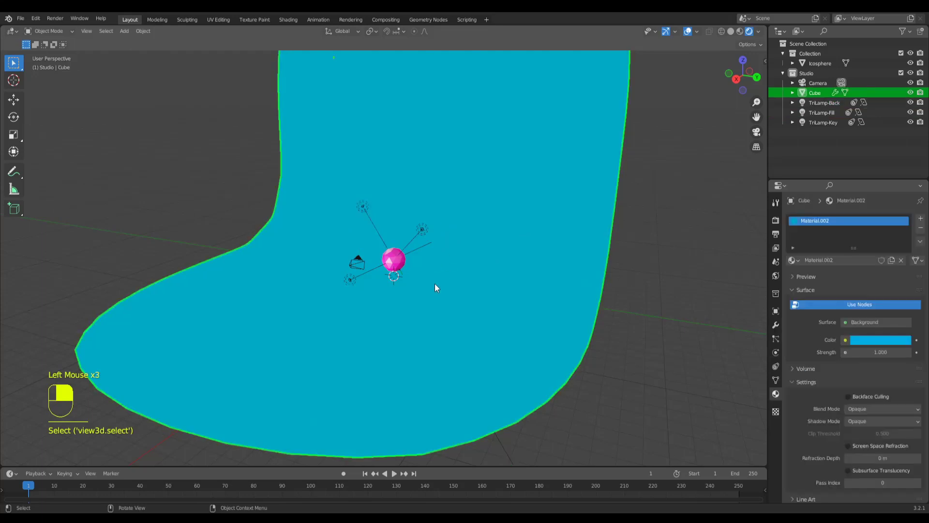
{"action": "left_click", "coordinate": [622, 314]}
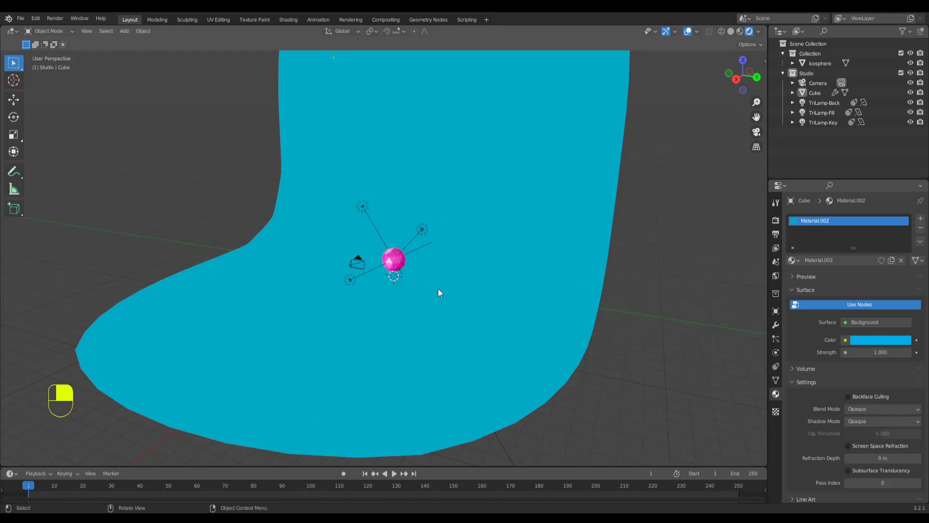
{"action": "left_click_drag", "start_coordinate": [406, 316], "coordinate": [410, 315]}
{"action": "left_click_drag", "start_coordinate": [379, 311], "coordinate": [366, 310]}
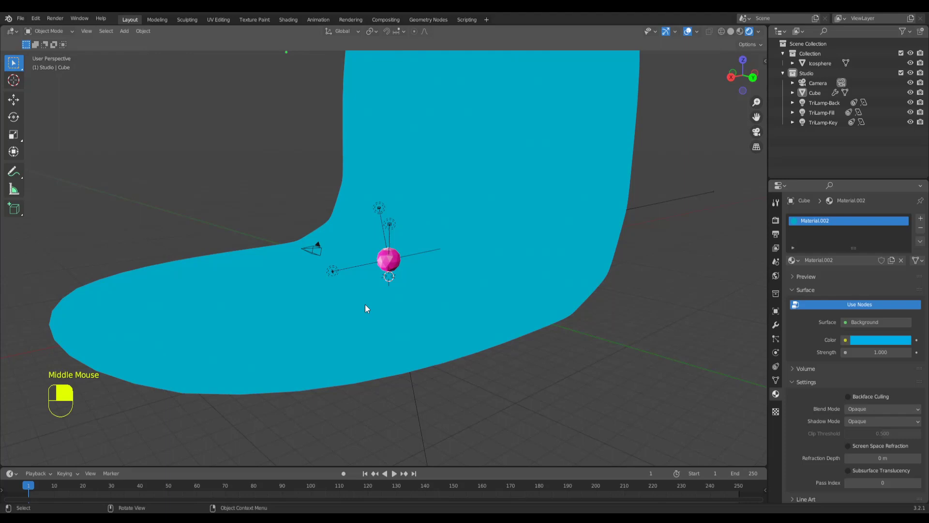